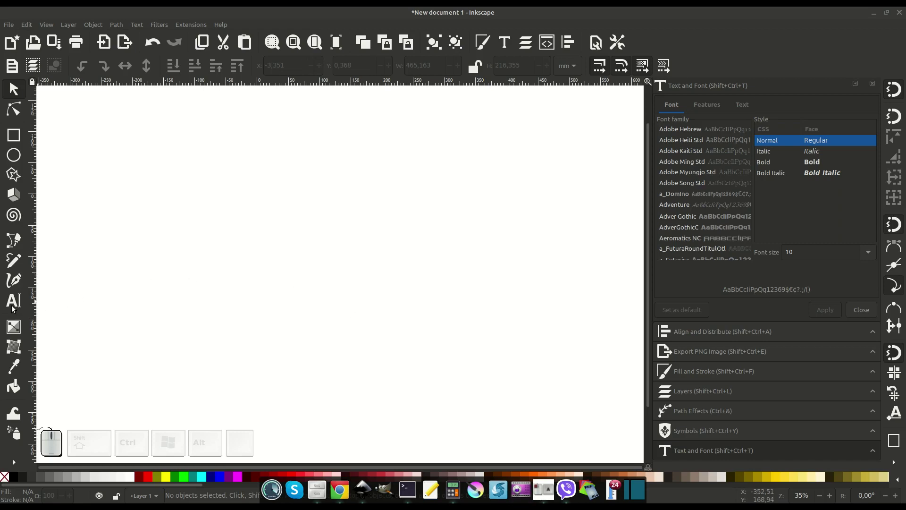
# - Add the text ST to the canvas with the Text tool
pyautogui.click(16, 304)
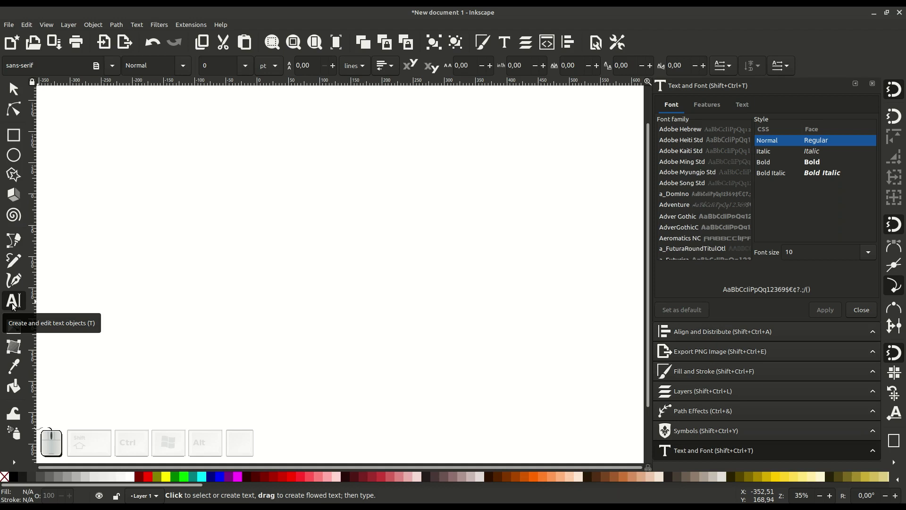
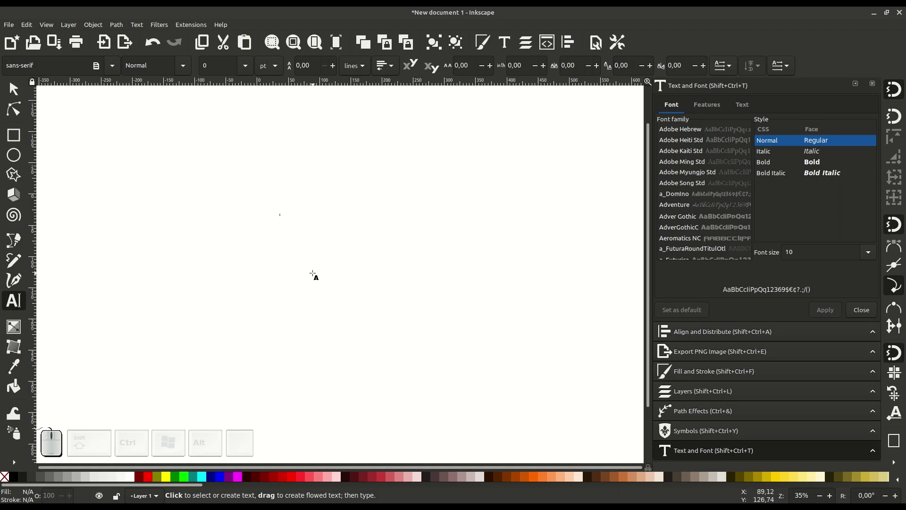
pyautogui.press('shift+s')
pyautogui.press('shift+t')
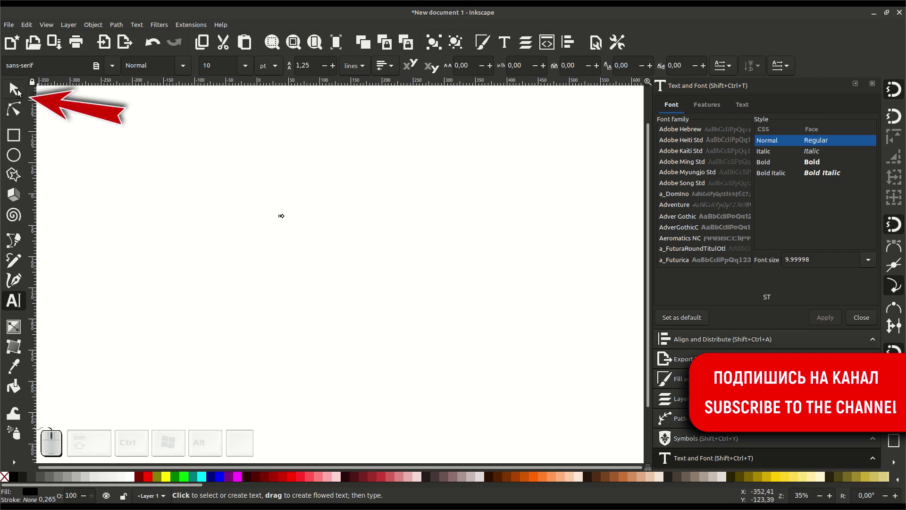
# - Scale the ST text up to a large size, keeping its proportions
pyautogui.click(21, 90)
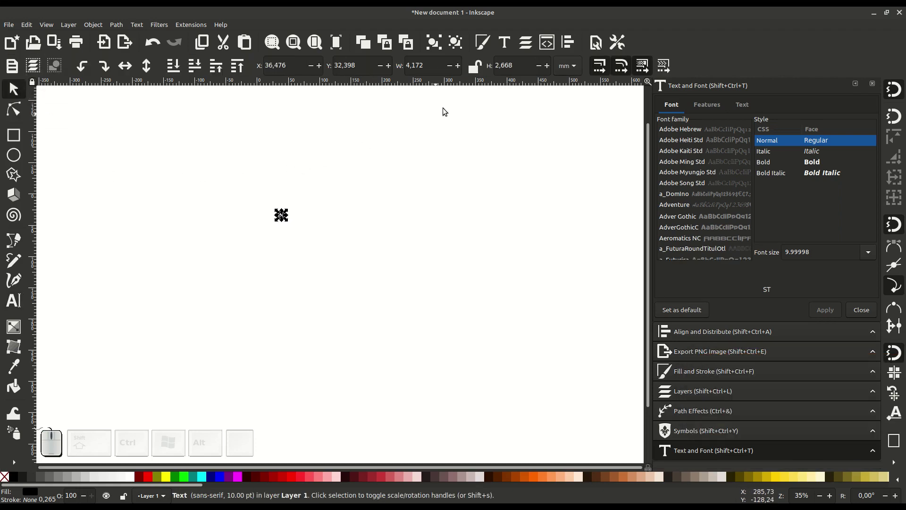
pyautogui.click(476, 70)
pyautogui.moveTo(287, 223); pyautogui.dragTo(436, 320)
pyautogui.click(433, 313)
# - Set the ST text in the Aeromatics NC font and reselect it as a whole object
pyautogui.click(420, 280)
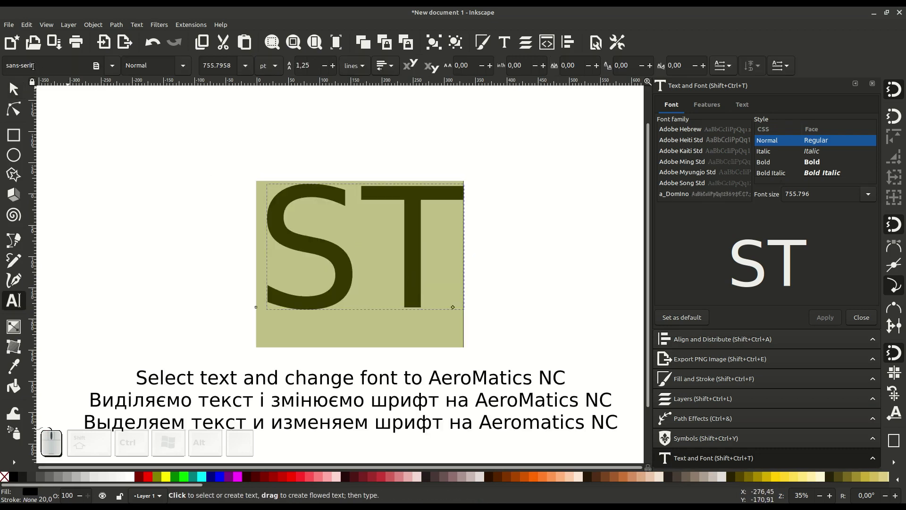
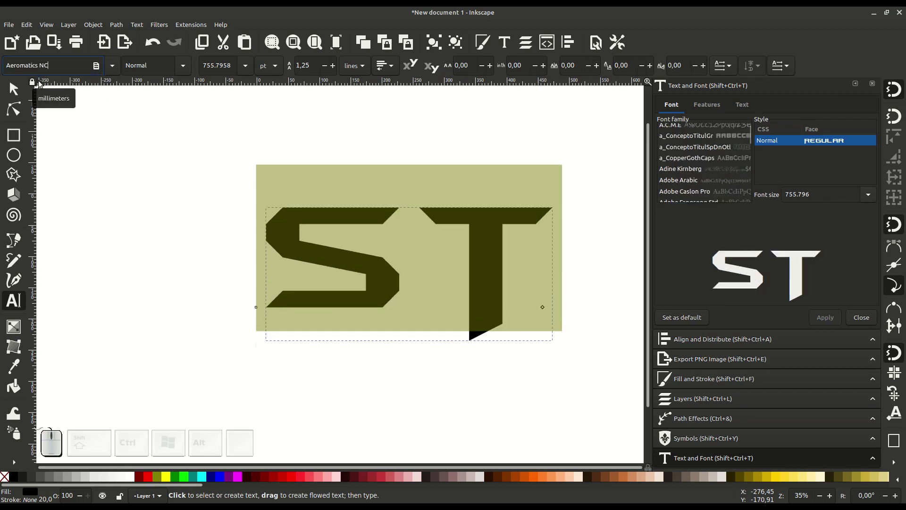
pyautogui.click(16, 90)
pyautogui.moveTo(492, 280); pyautogui.dragTo(464, 258)
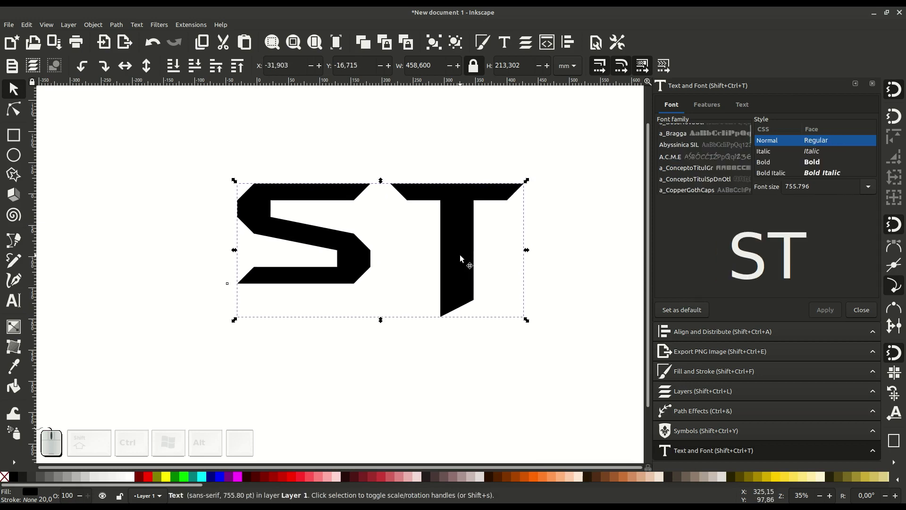
# - Convert the ST text to paths and ungroup it into separate S and T shapes
pyautogui.click(124, 25)
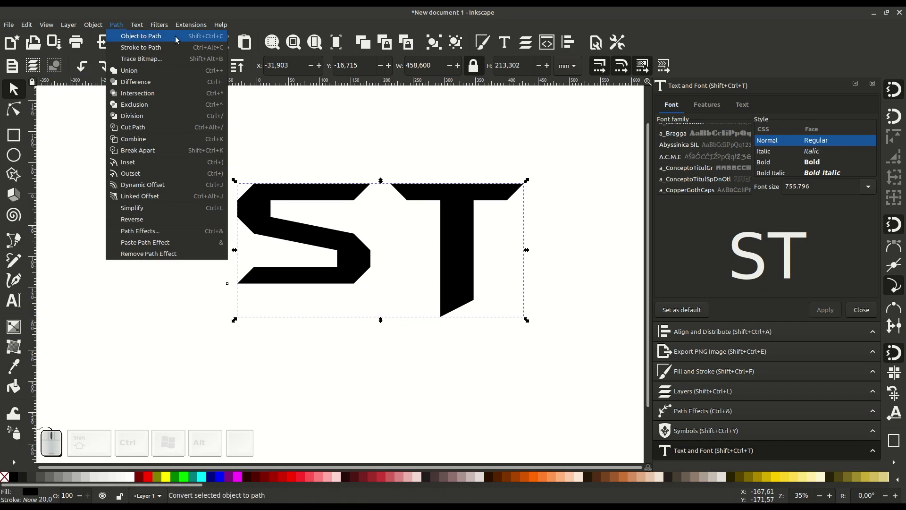
pyautogui.click(179, 36)
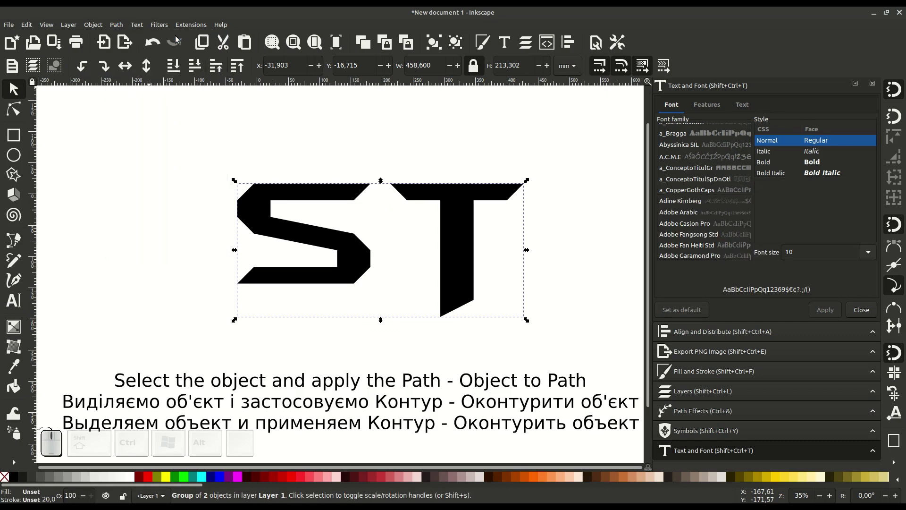
pyautogui.click(100, 25)
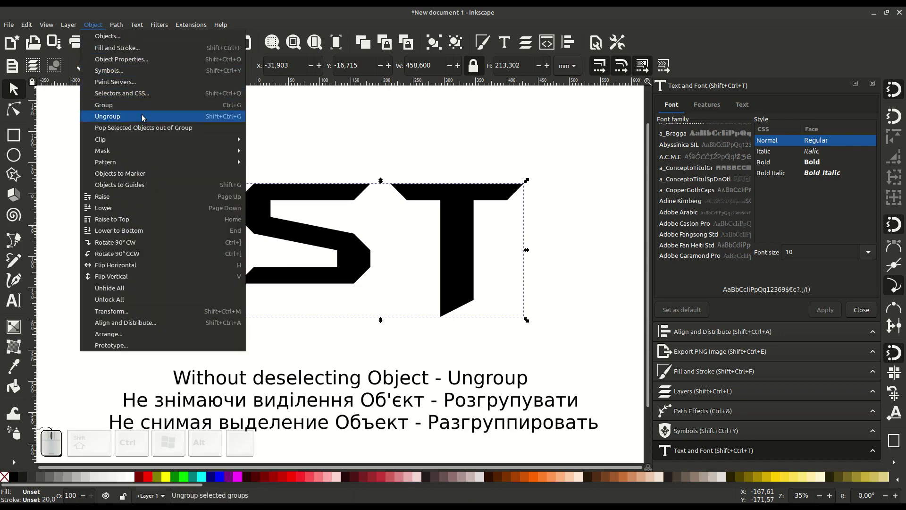
pyautogui.click(146, 116)
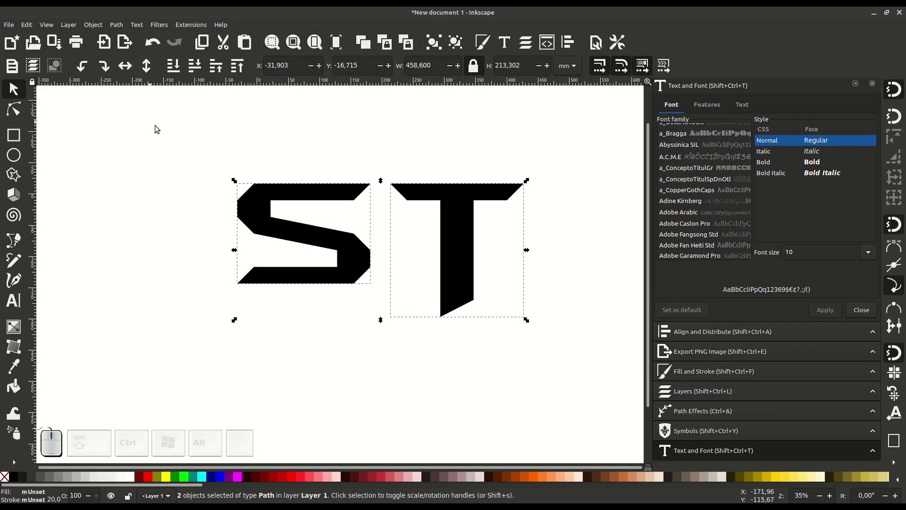
pyautogui.click(353, 322)
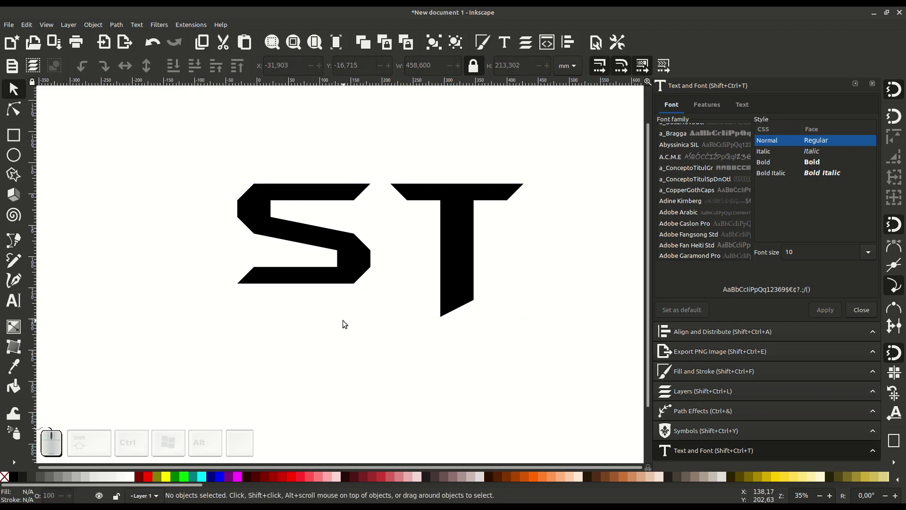
# - Fill the T with a blue swatch and the S with a red swatch from the palette
pyautogui.click(460, 243)
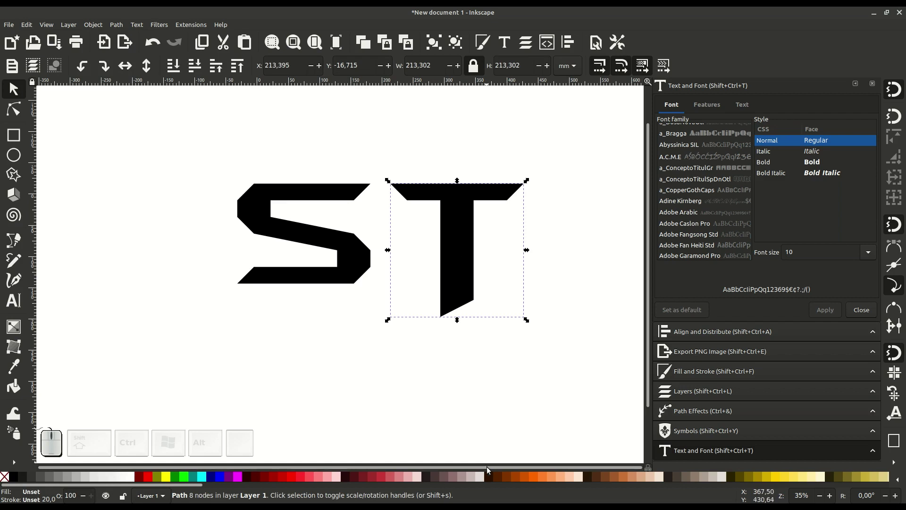
pyautogui.scroll(-3)
pyautogui.click(676, 476)
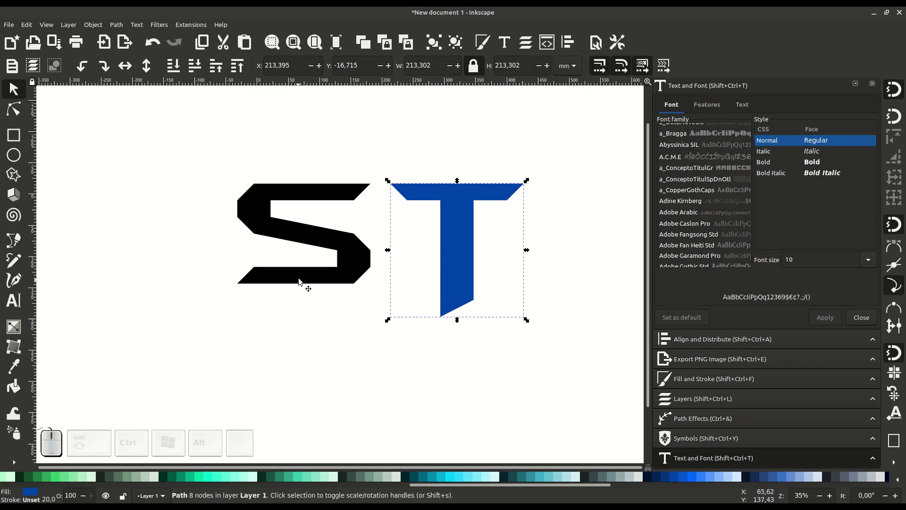
pyautogui.click(342, 246)
pyautogui.scroll(3)
pyautogui.click(284, 478)
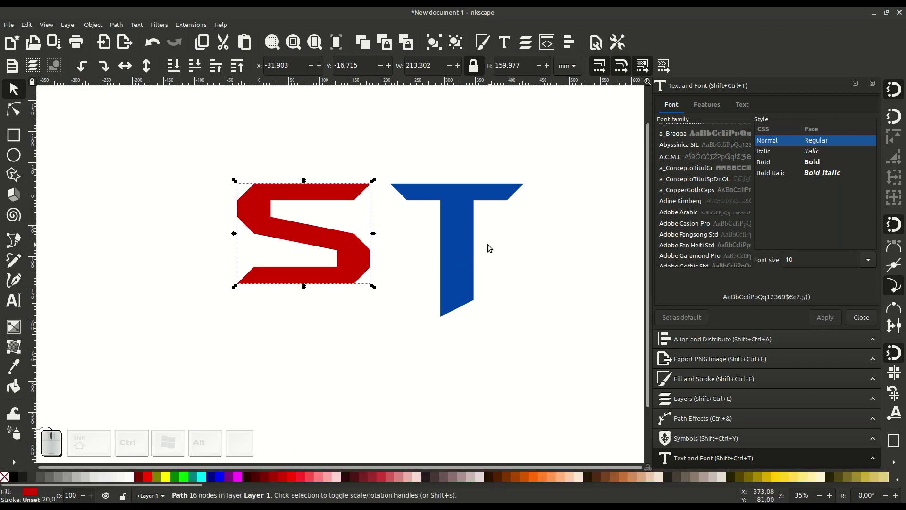
# - Move the T onto the S, then raise the S to the front over the T's stem
pyautogui.moveTo(464, 247); pyautogui.dragTo(370, 249)
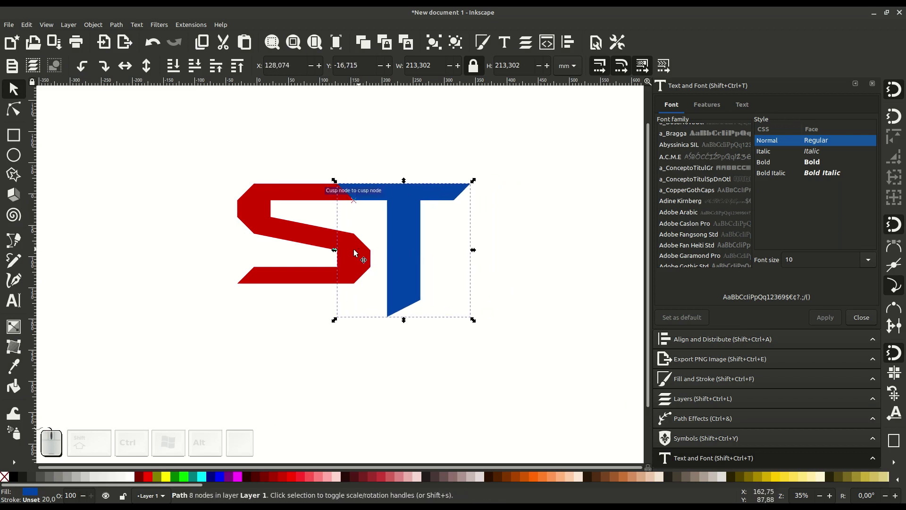
pyautogui.click(344, 255)
pyautogui.click(407, 228)
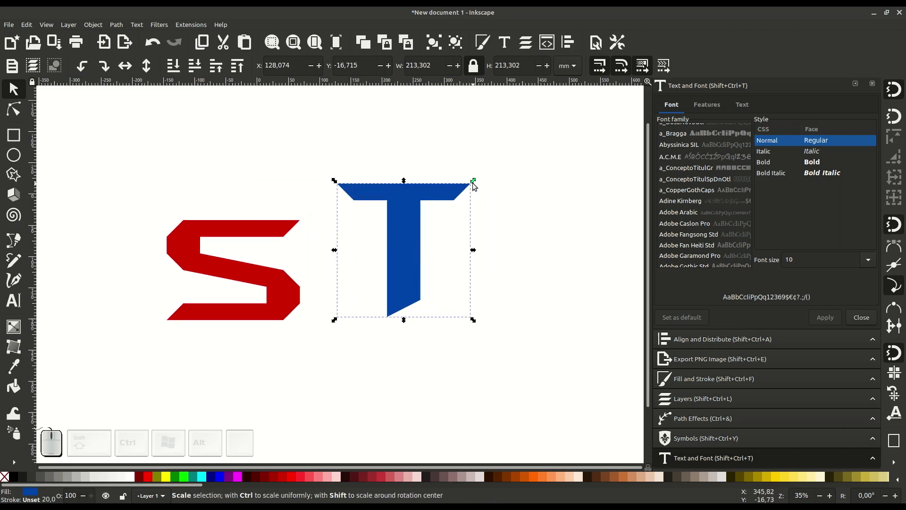
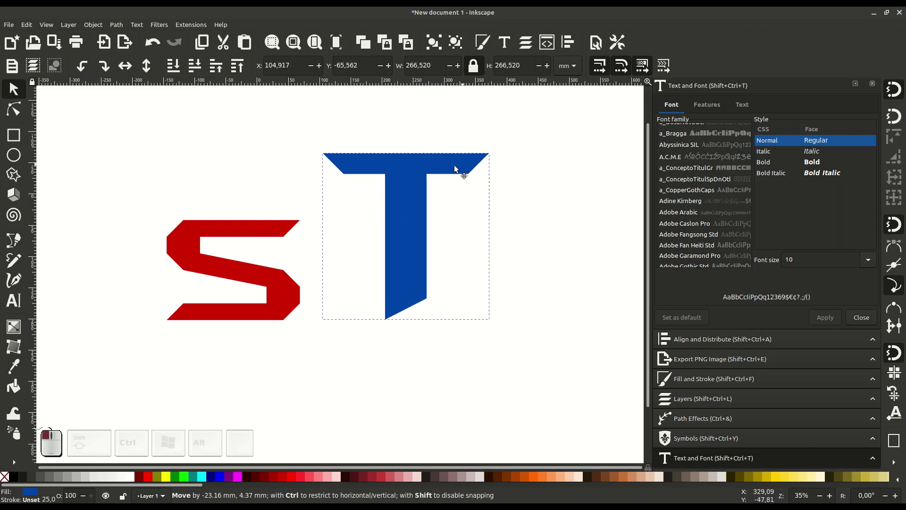
pyautogui.moveTo(255, 233); pyautogui.dragTo(398, 211)
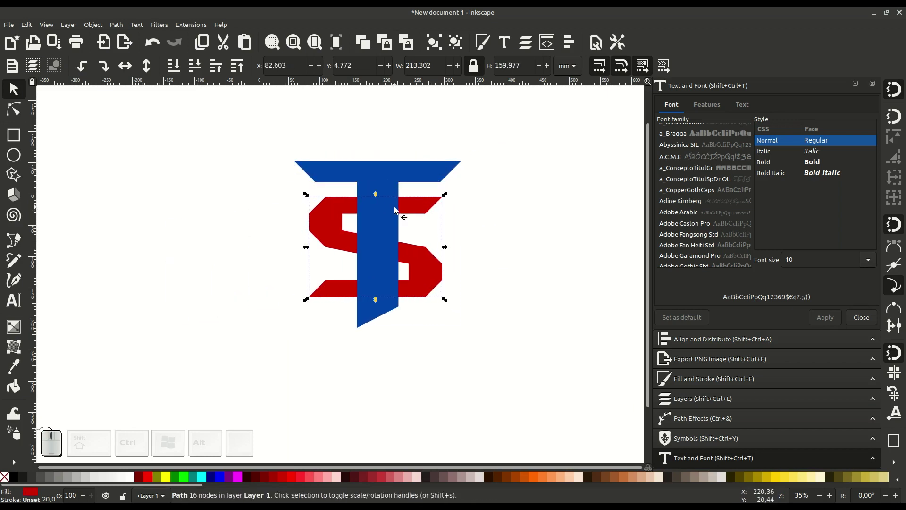
pyautogui.click(239, 70)
# - Nudge the red S into place across the stem of the enlarged blue T
pyautogui.moveTo(429, 282); pyautogui.dragTo(420, 233)
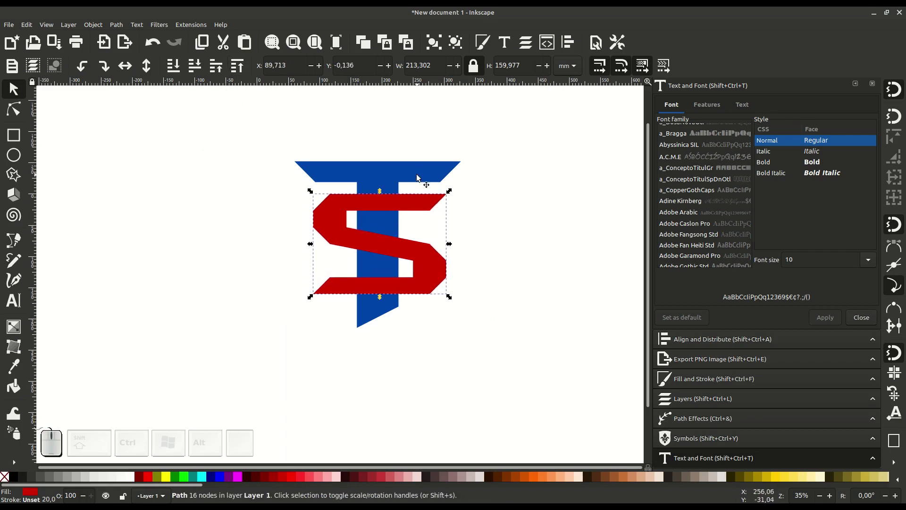
pyautogui.click(422, 173)
pyautogui.click(474, 153)
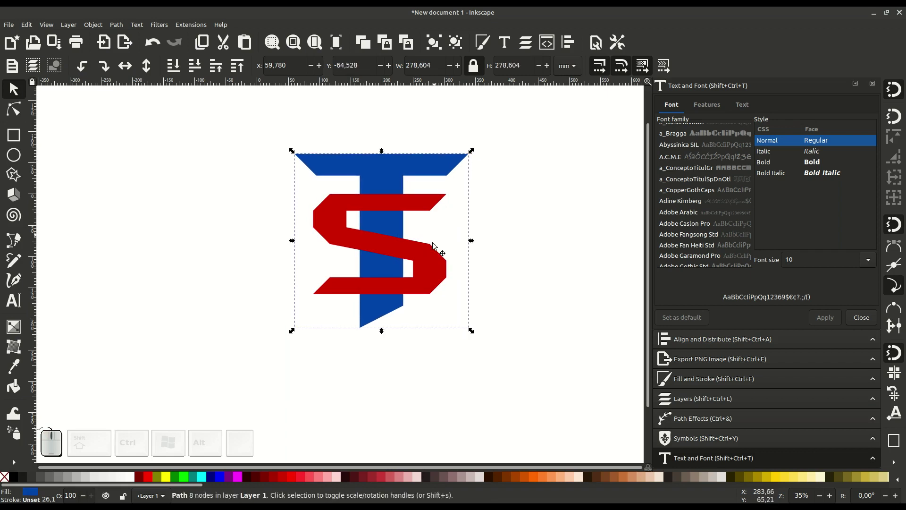
pyautogui.moveTo(433, 265); pyautogui.dragTo(434, 261)
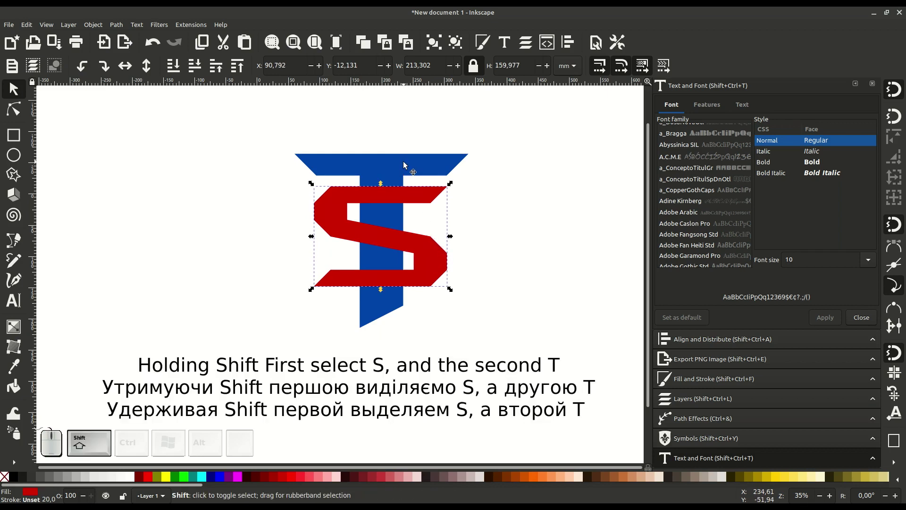
# - With both letters selected, set Align and Distribute relative to the last selected object
pyautogui.click(407, 162)
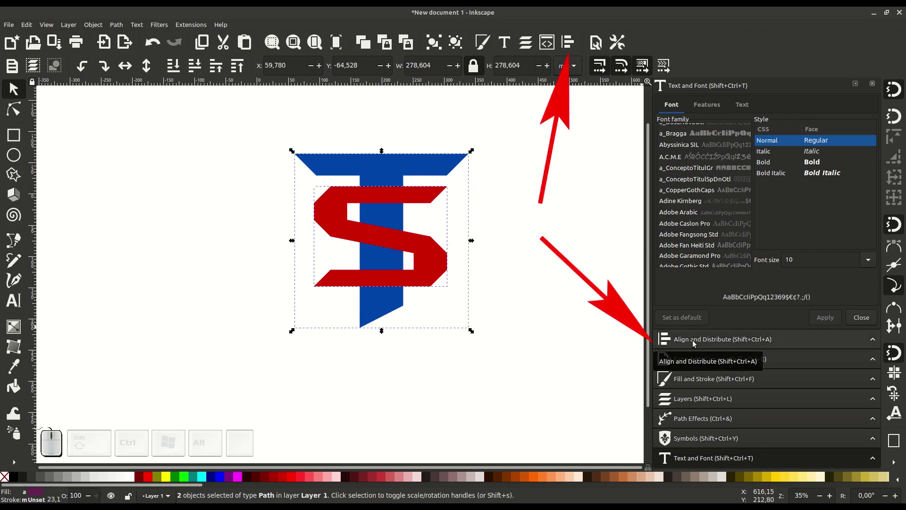
pyautogui.click(697, 341)
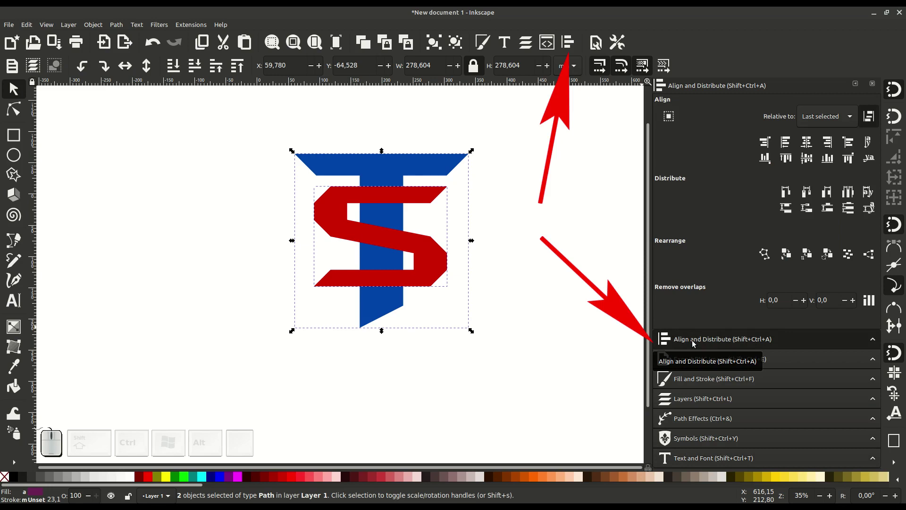
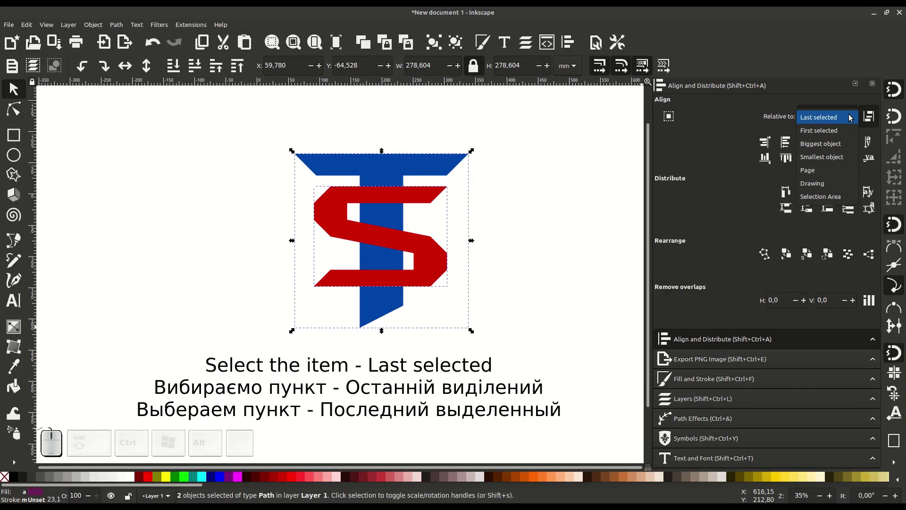
pyautogui.click(843, 116)
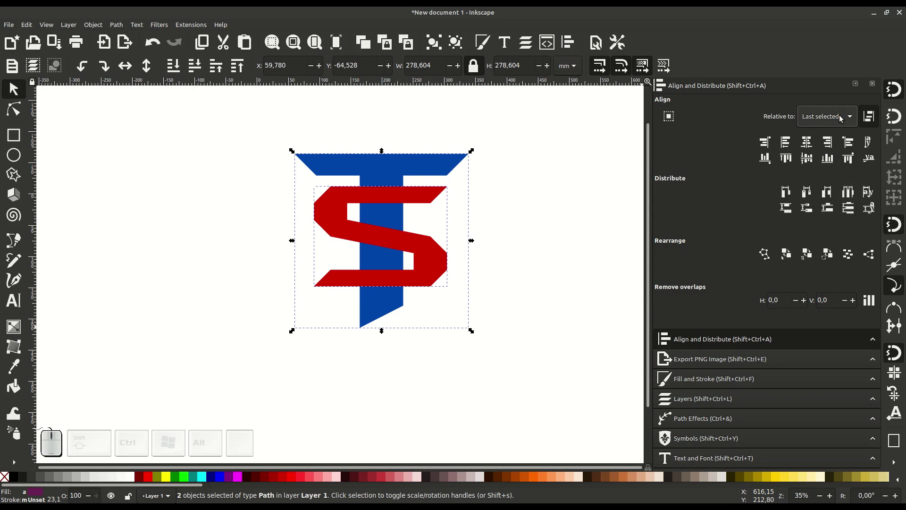
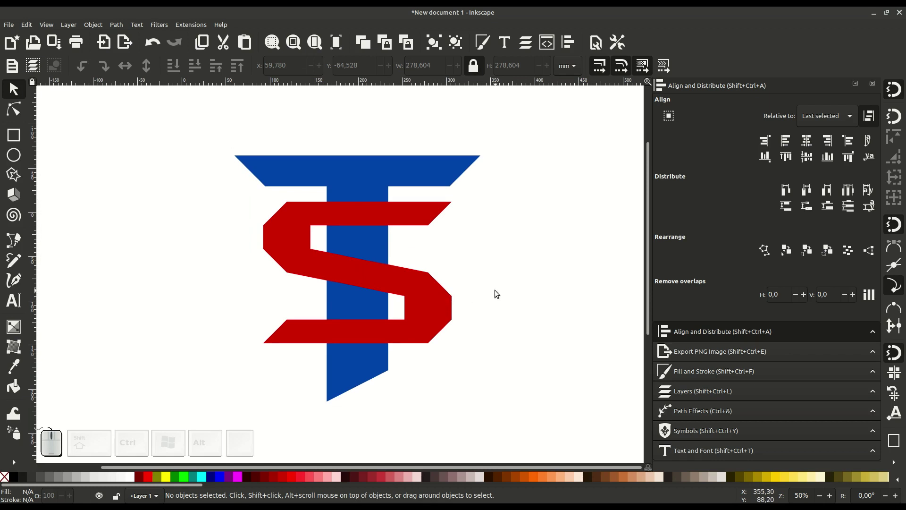
# - Draw straight-line Bezier outlines around the S's upper and lower crossings of the T stem
pyautogui.click(495, 293)
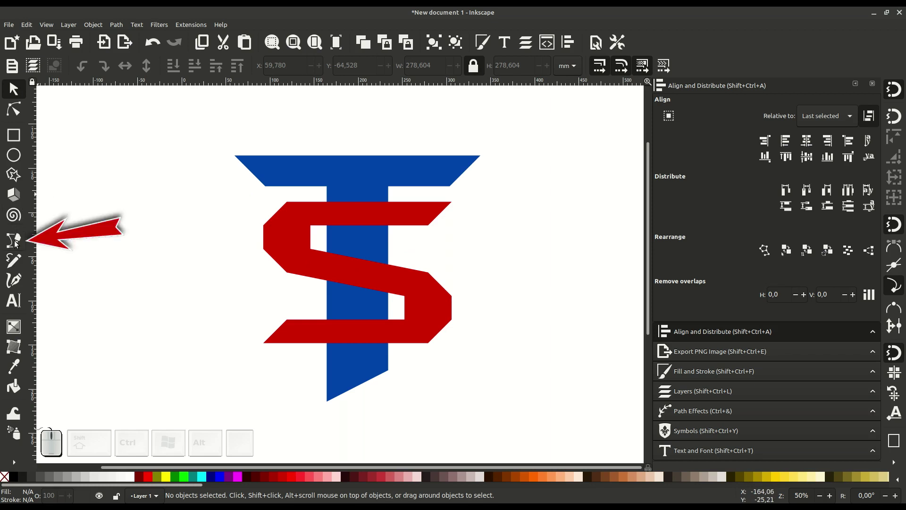
pyautogui.click(18, 242)
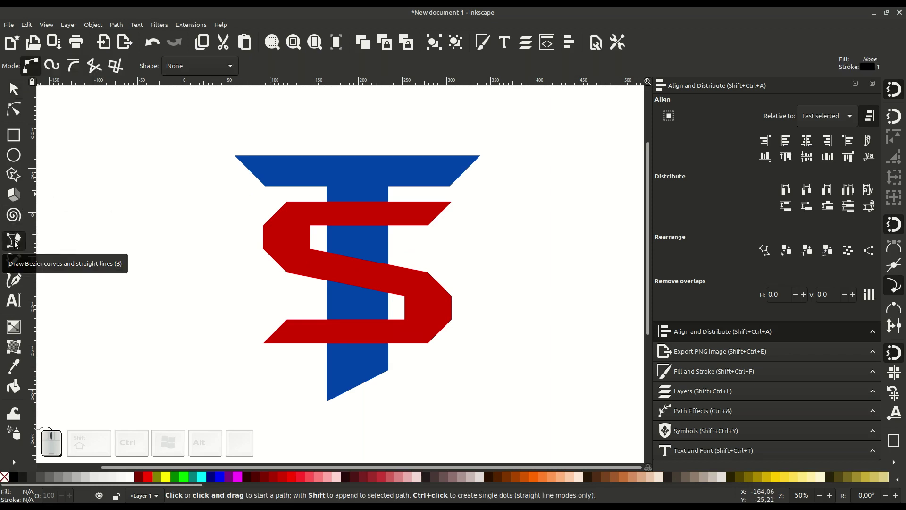
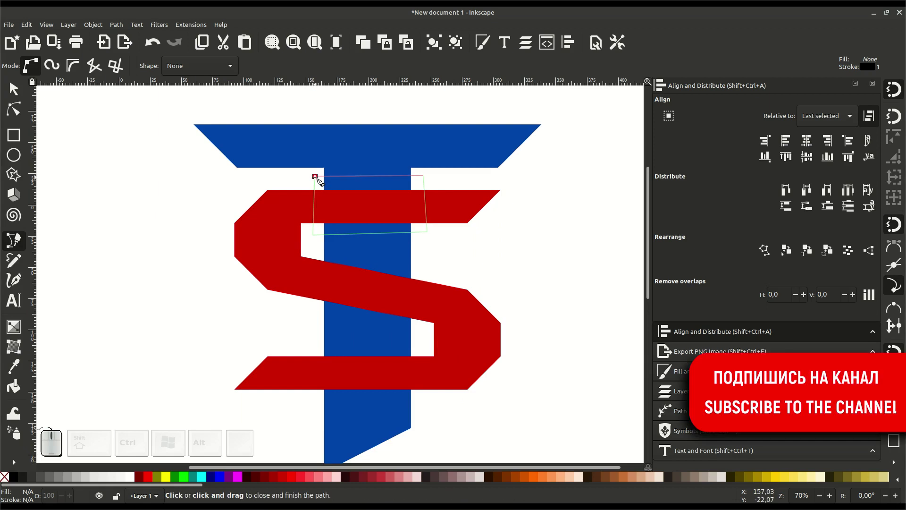
pyautogui.click(321, 179)
pyautogui.click(321, 344)
pyautogui.click(313, 411)
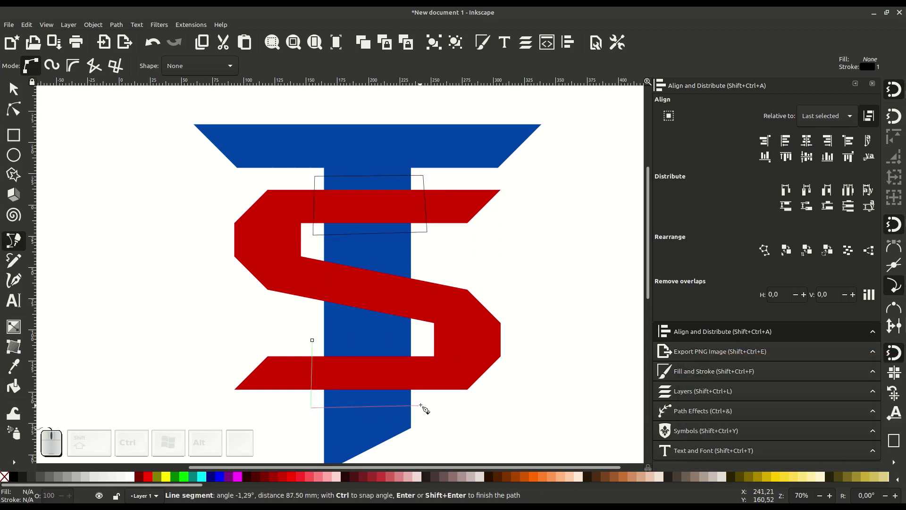
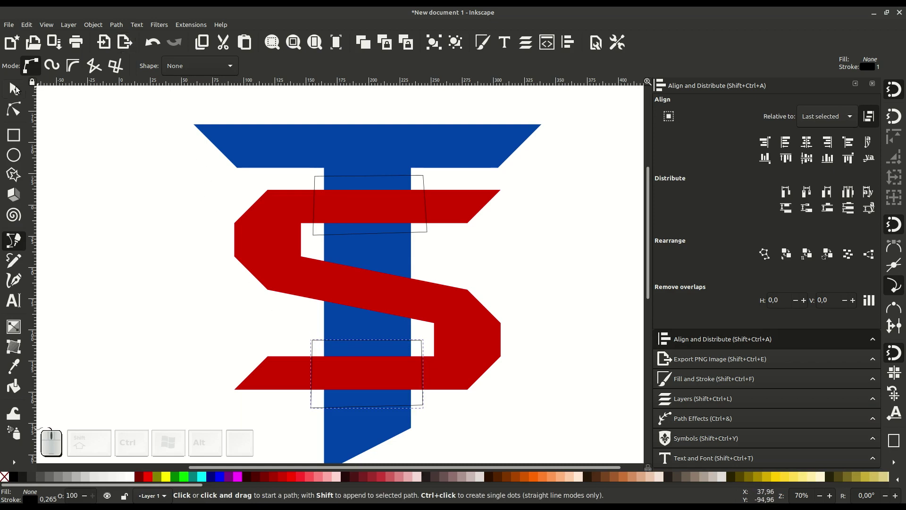
# - Union the two outlines into a single path
pyautogui.click(18, 86)
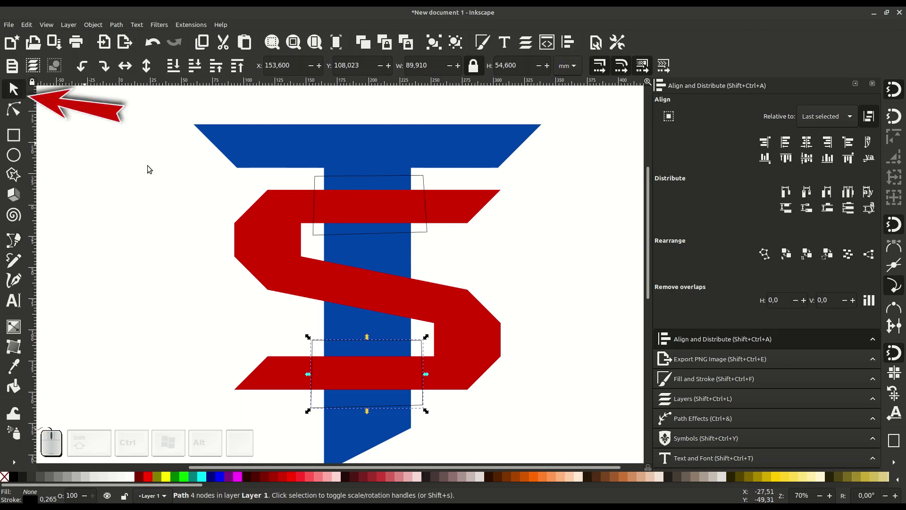
pyautogui.click(366, 180)
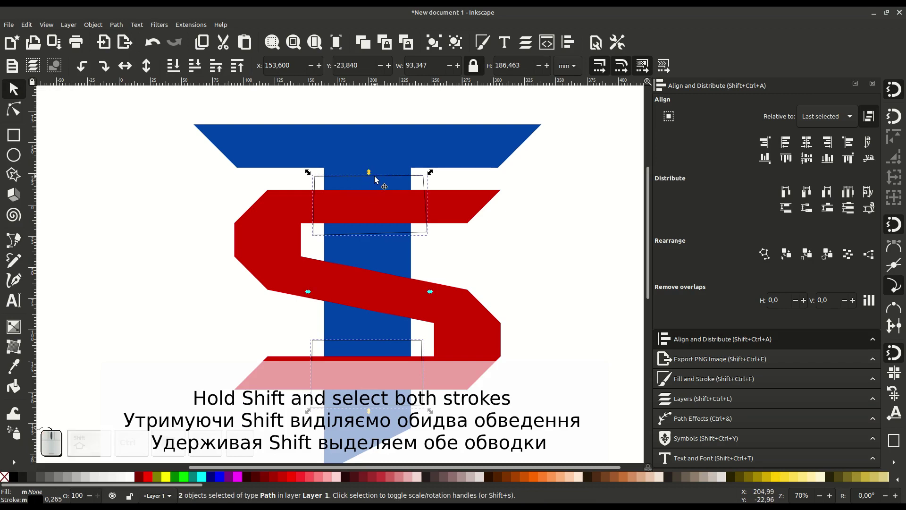
pyautogui.click(121, 25)
pyautogui.click(134, 70)
pyautogui.click(378, 148)
# - Duplicate the blue T from its context menu
pyautogui.rightClick(378, 148)
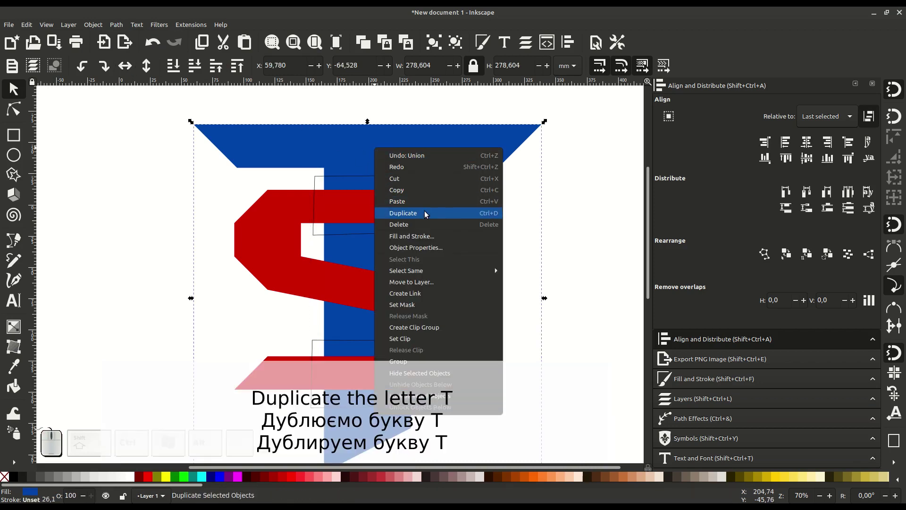
pyautogui.click(455, 215)
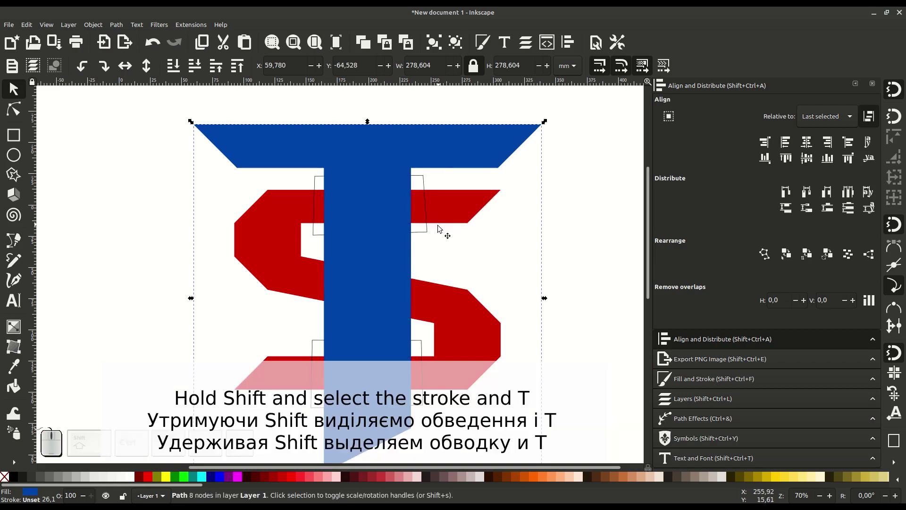
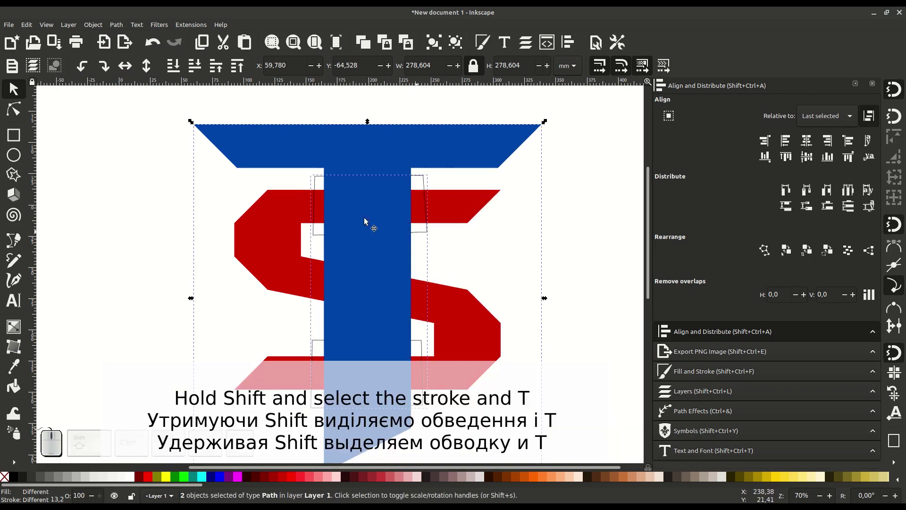
# - Intersect the T copy with the merged outline, leaving one path over the stem
pyautogui.click(118, 25)
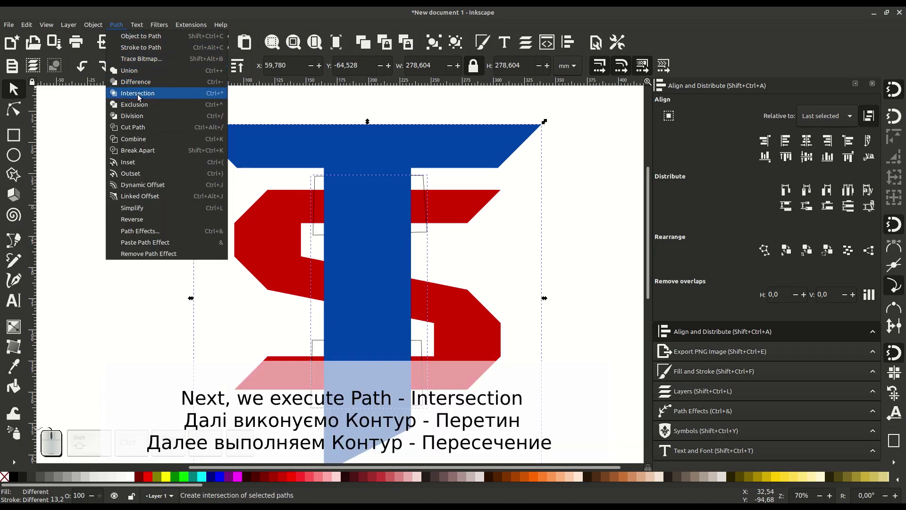
pyautogui.click(158, 93)
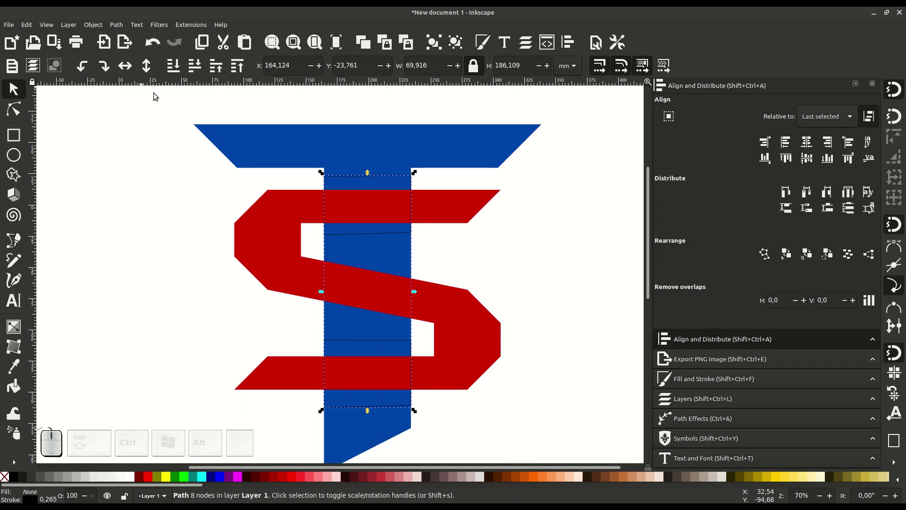
pyautogui.click(123, 24)
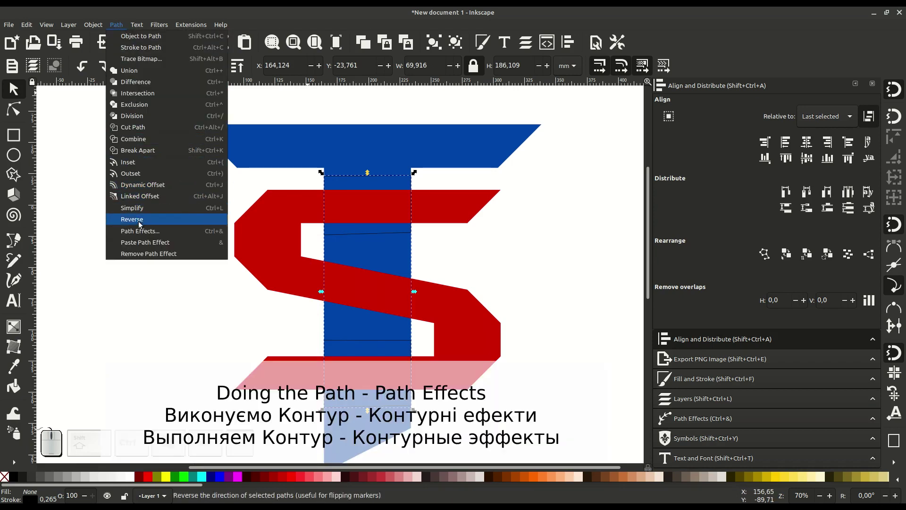
# - Add an Offset path effect to the trimmed stem piece
pyautogui.click(183, 231)
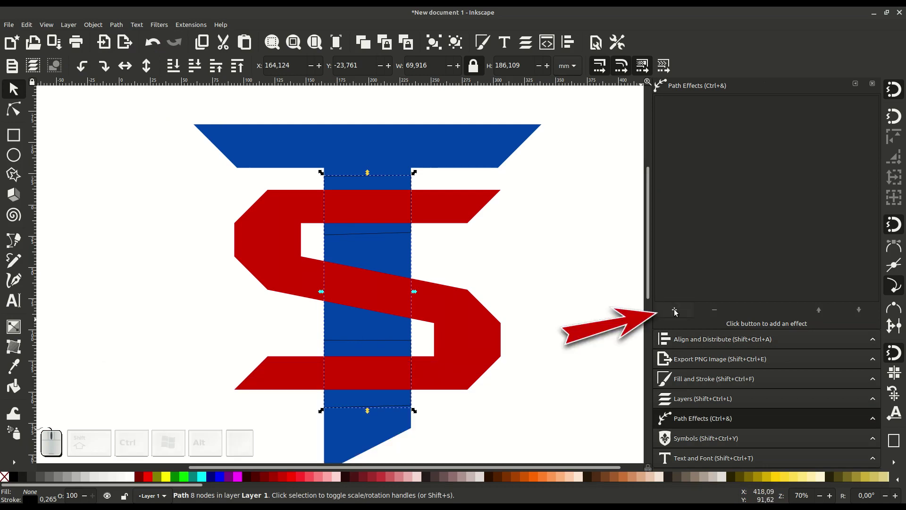
pyautogui.click(678, 310)
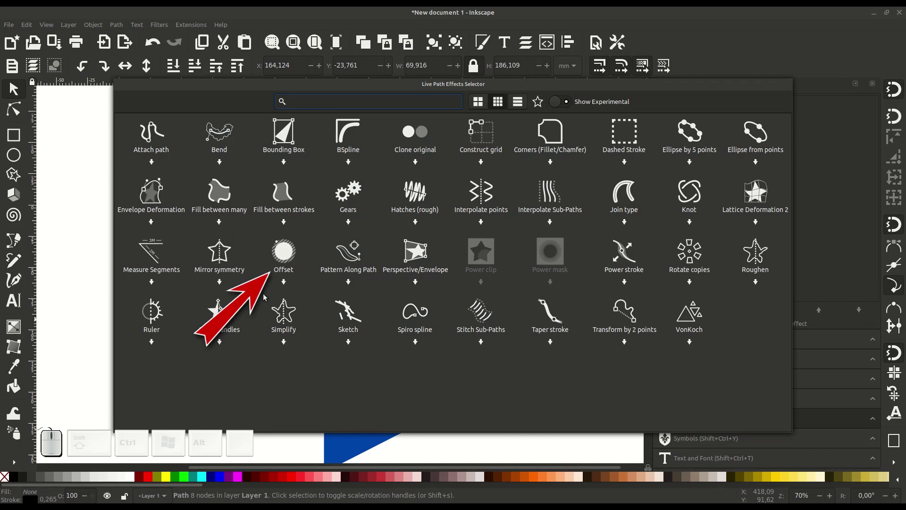
pyautogui.click(289, 253)
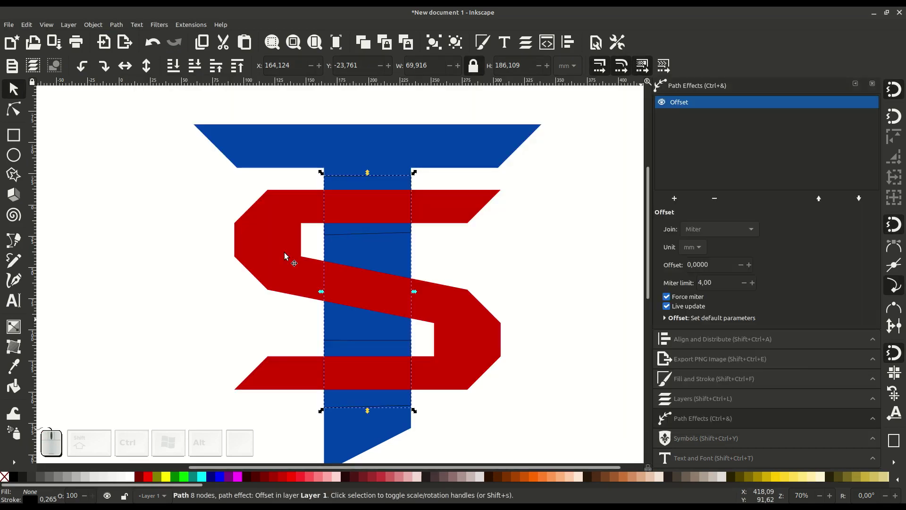
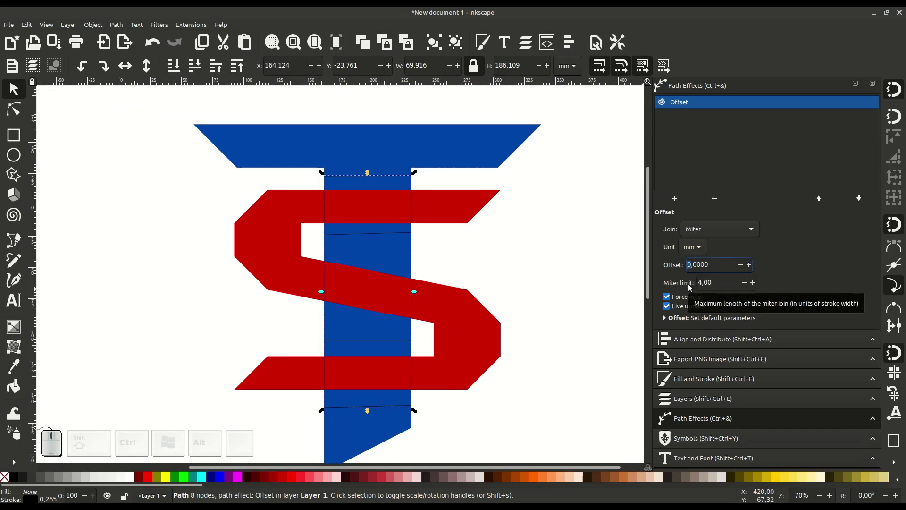
# - Raise the Offset effect's amount to 7 mm
pyautogui.press('3')
pyautogui.click(320, 175)
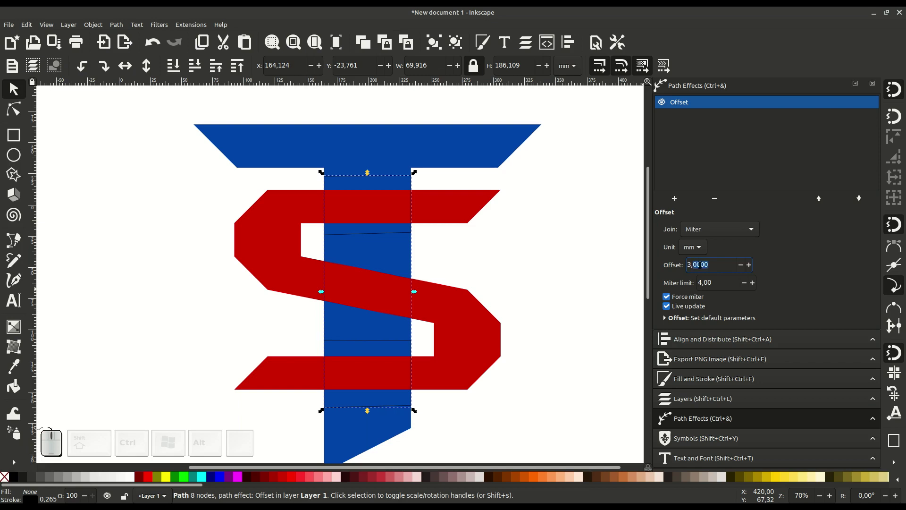
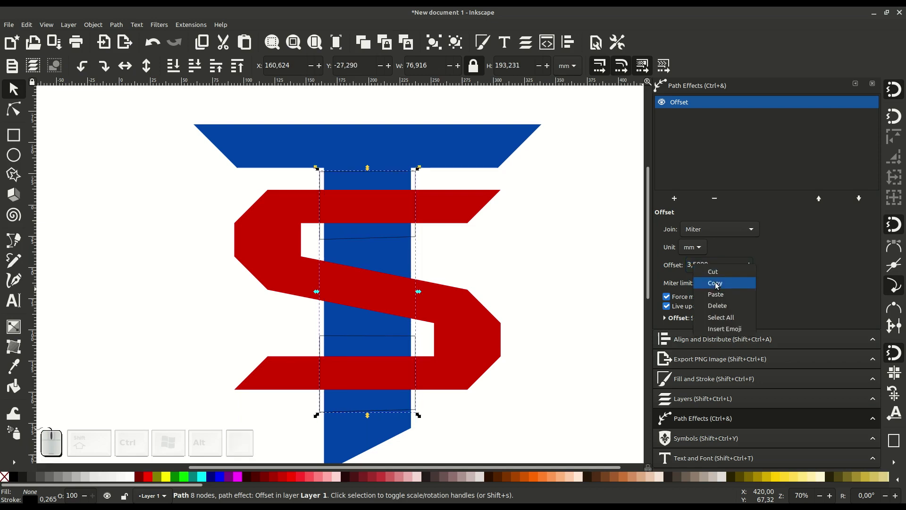
pyautogui.click(720, 283)
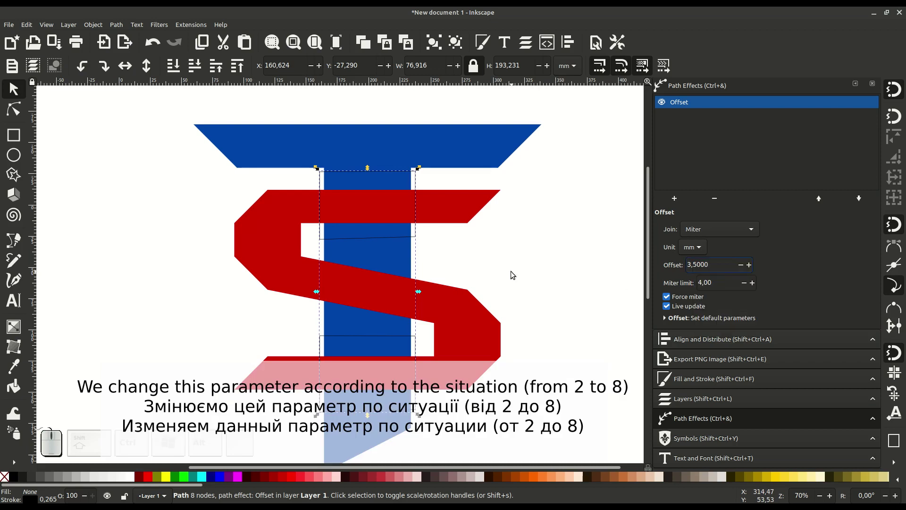
pyautogui.click(754, 265)
pyautogui.click(753, 264)
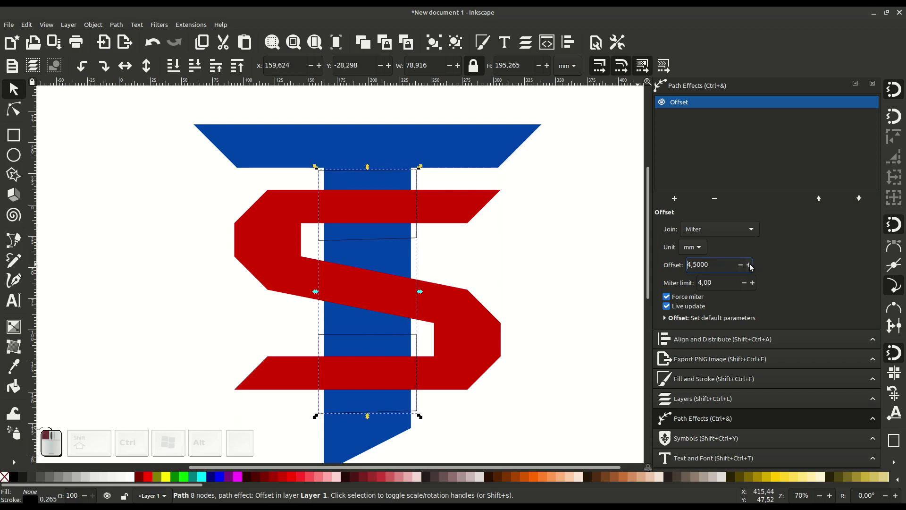
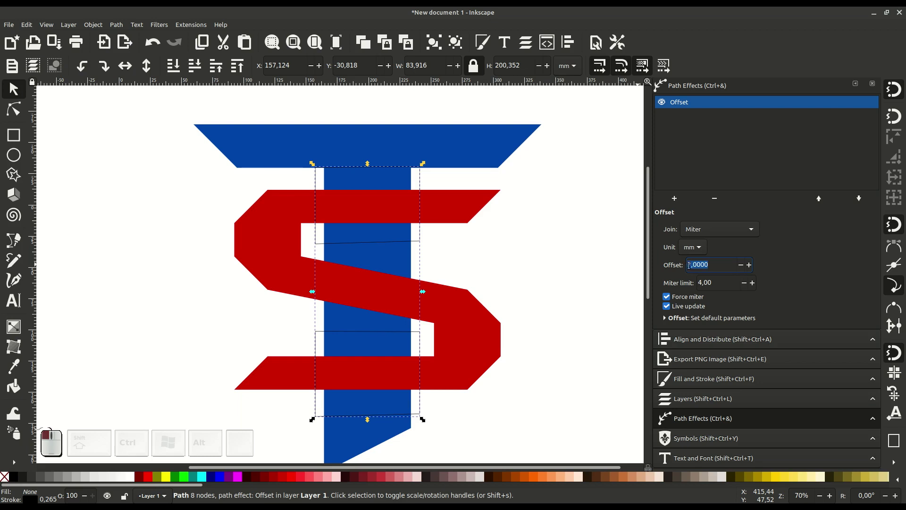
pyautogui.rightClick(701, 264)
pyautogui.click(731, 282)
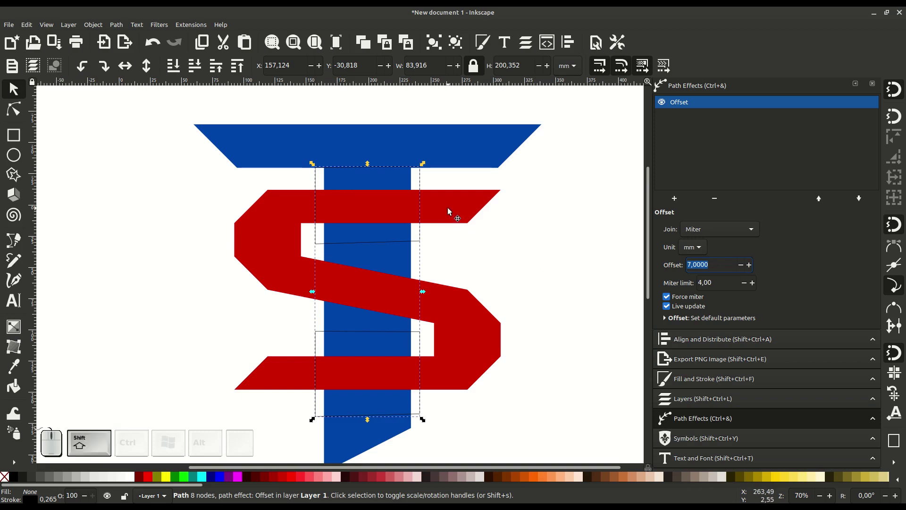
# - Subtract the widened stem piece from the red S with Path Difference, then deselect
pyautogui.click(450, 205)
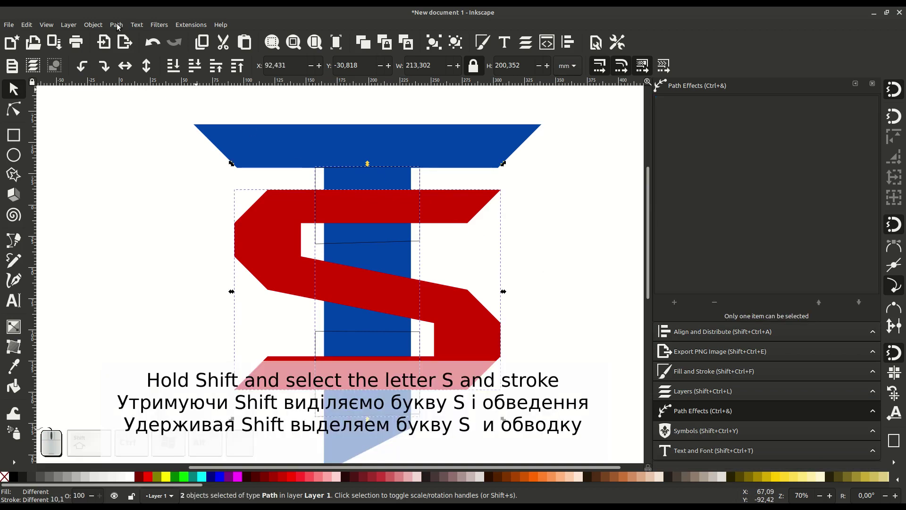
pyautogui.click(121, 24)
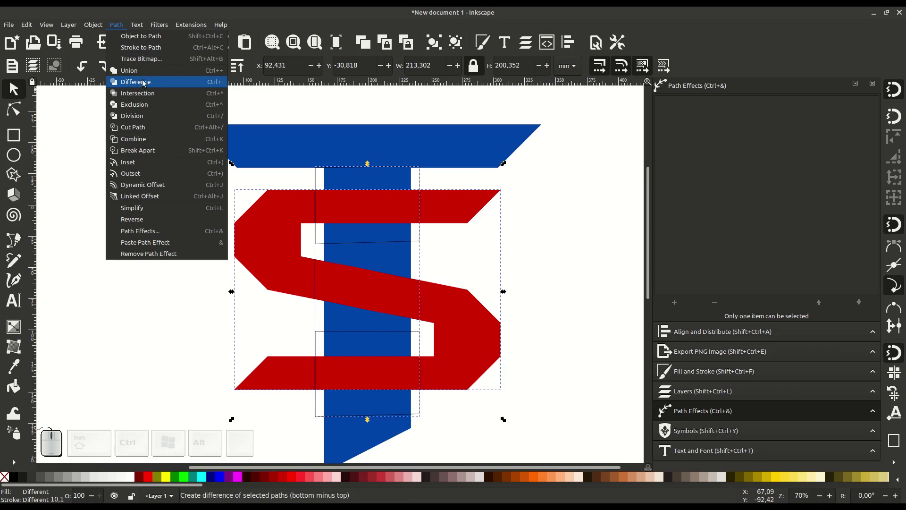
pyautogui.click(158, 82)
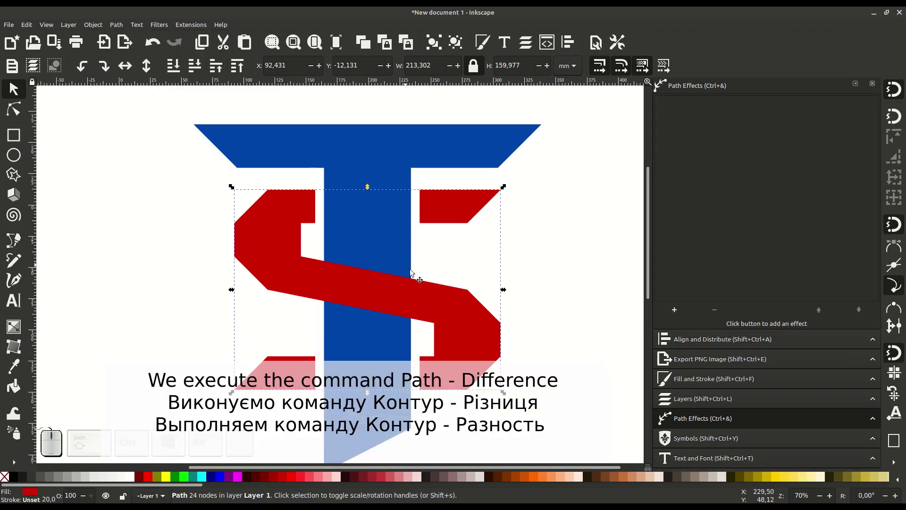
pyautogui.click(558, 296)
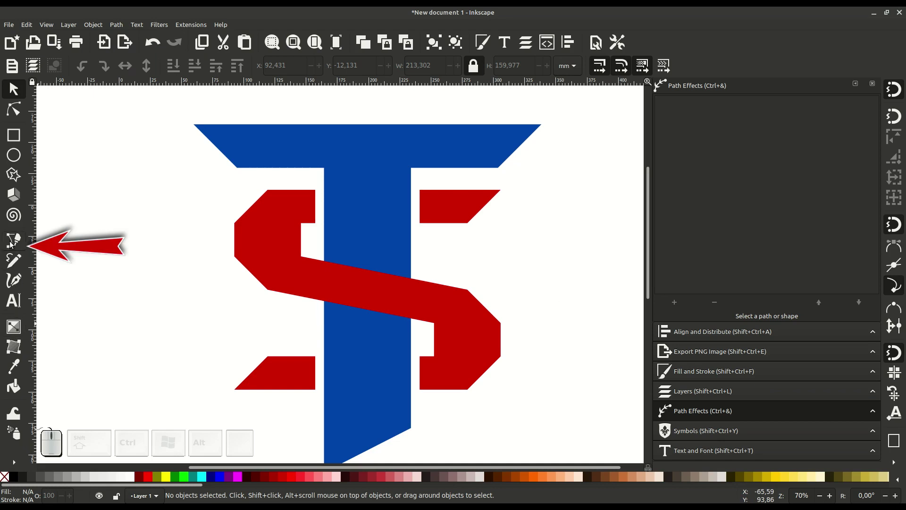
# - Draw a four-node outline over the S's diagonal bar, then duplicate the red S
pyautogui.click(13, 245)
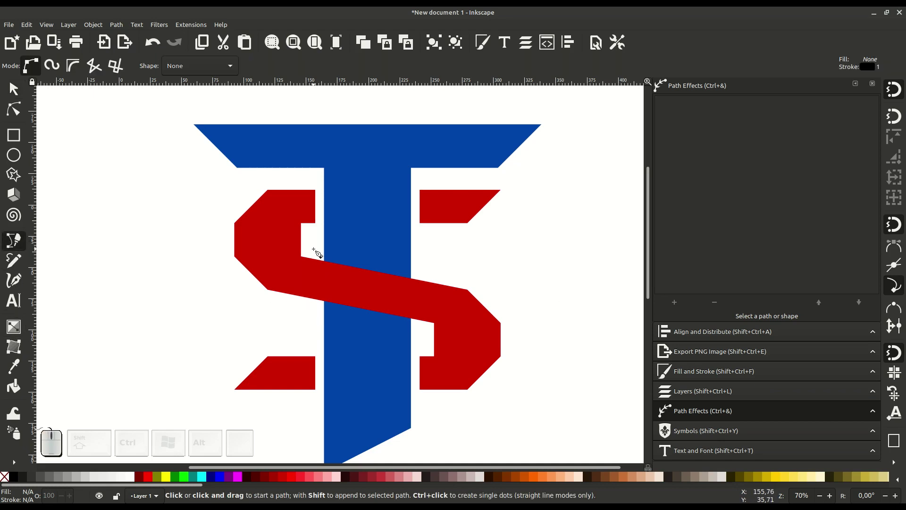
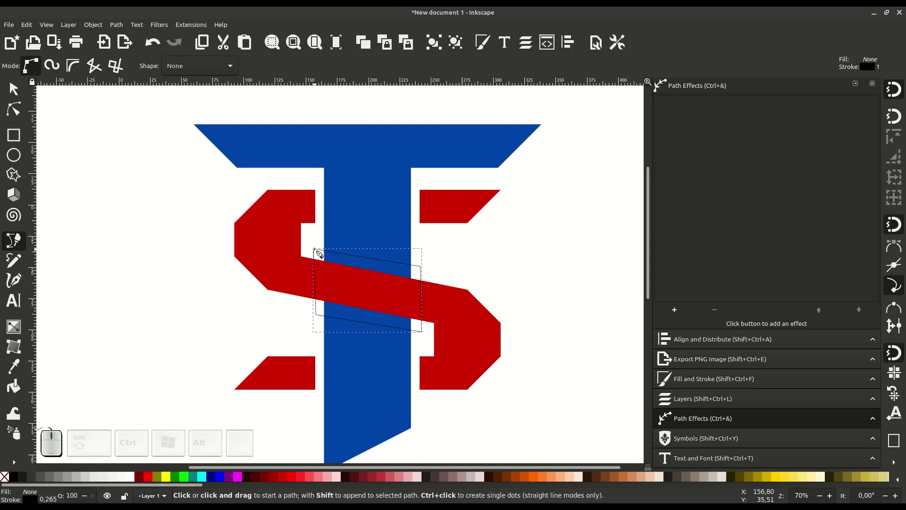
pyautogui.click(17, 92)
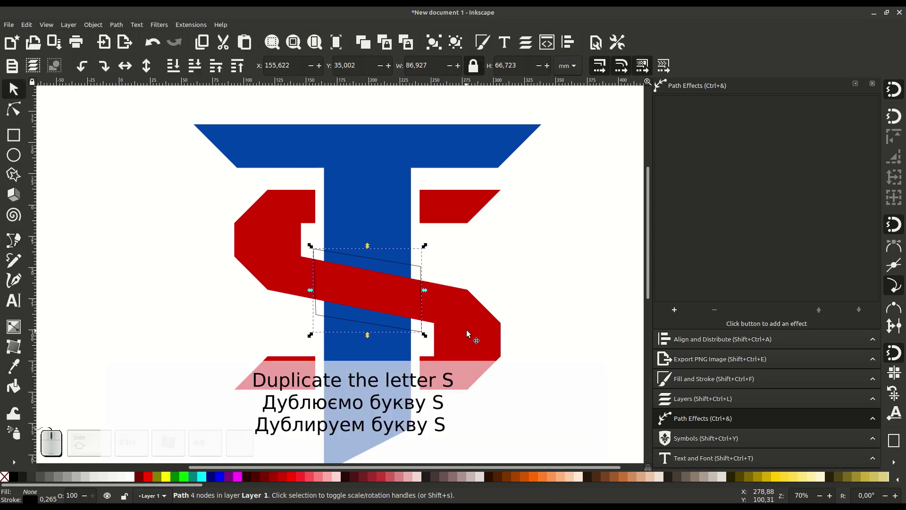
pyautogui.click(470, 330)
pyautogui.rightClick(472, 330)
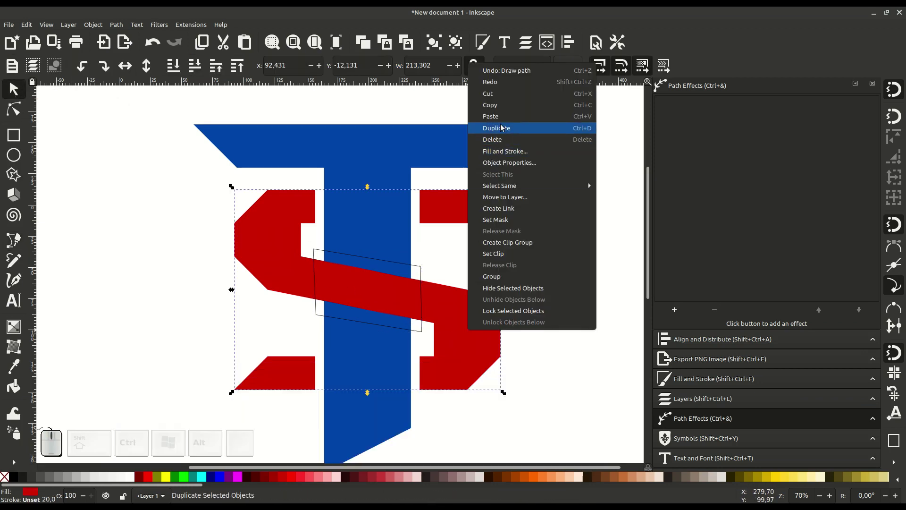
pyautogui.click(504, 124)
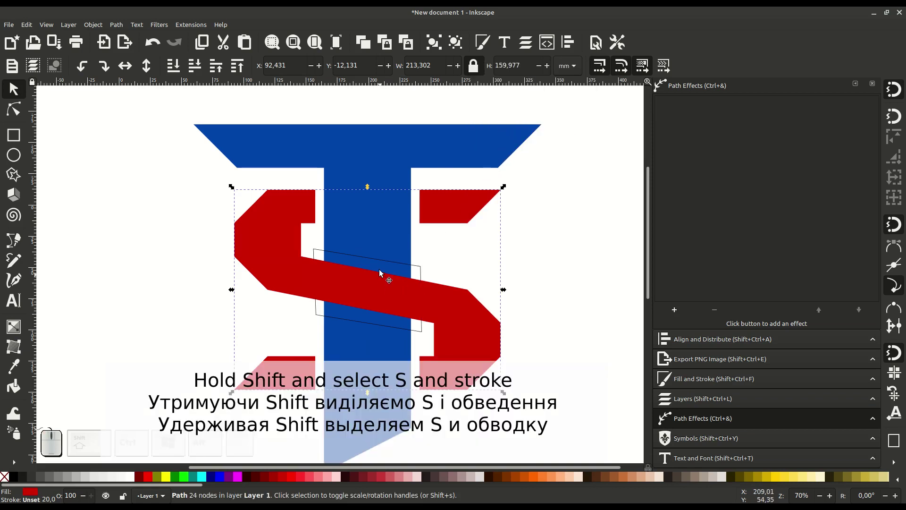
# - Intersect the S copy with the outline to isolate the red bar crossing the T's stem
pyautogui.click(383, 258)
pyautogui.click(122, 26)
pyautogui.click(148, 94)
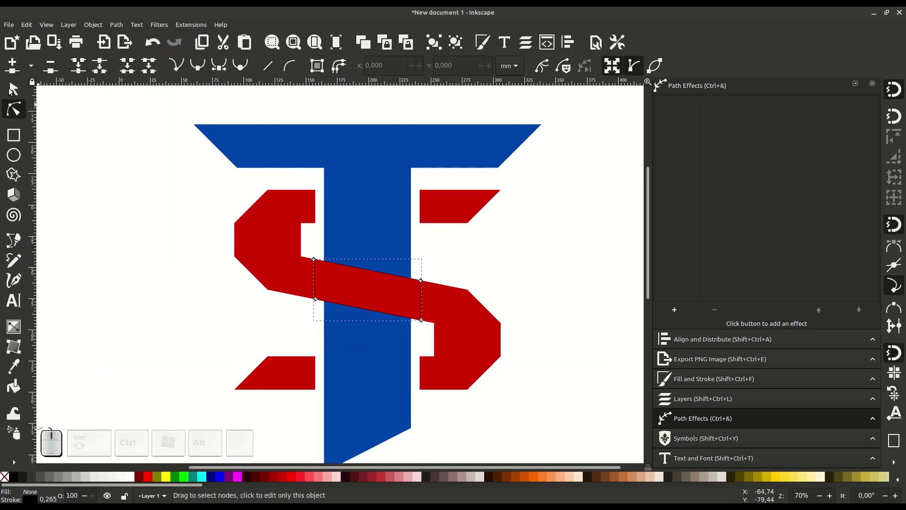
pyautogui.click(13, 88)
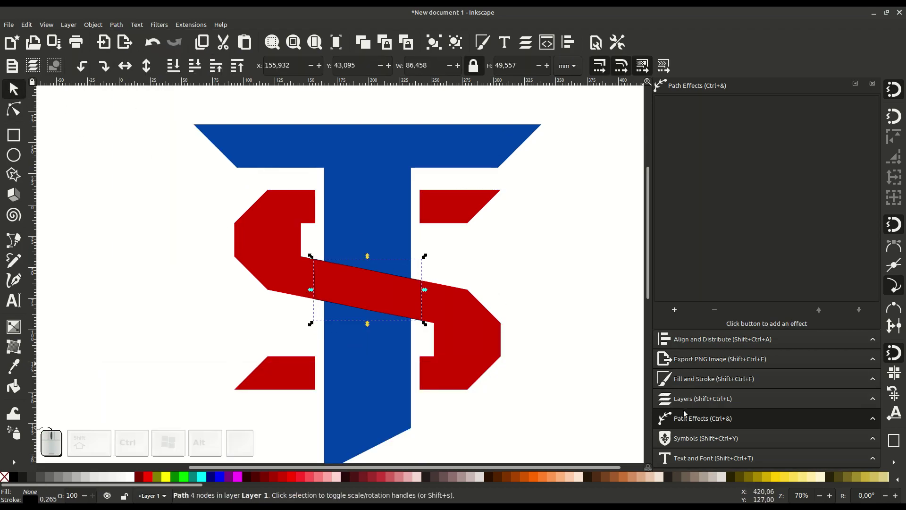
# - Widen the crossing bar piece with an Offset path effect of 7
pyautogui.click(677, 309)
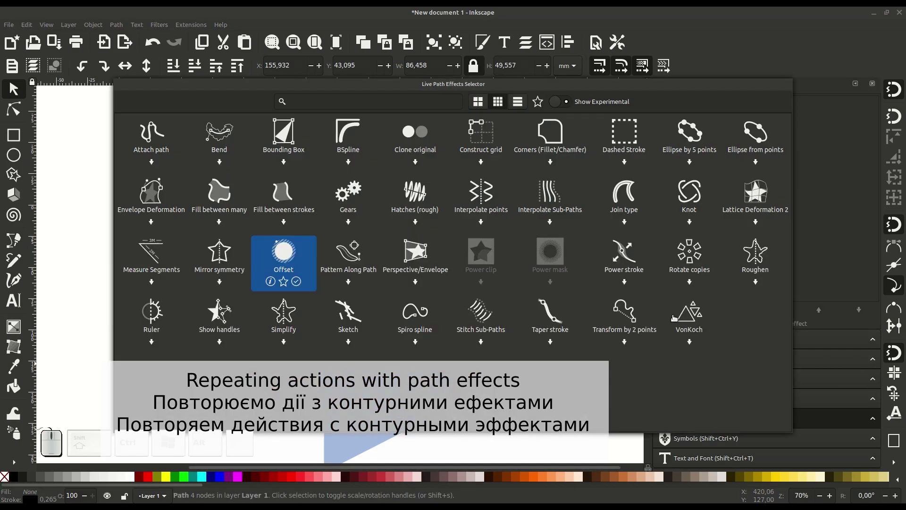
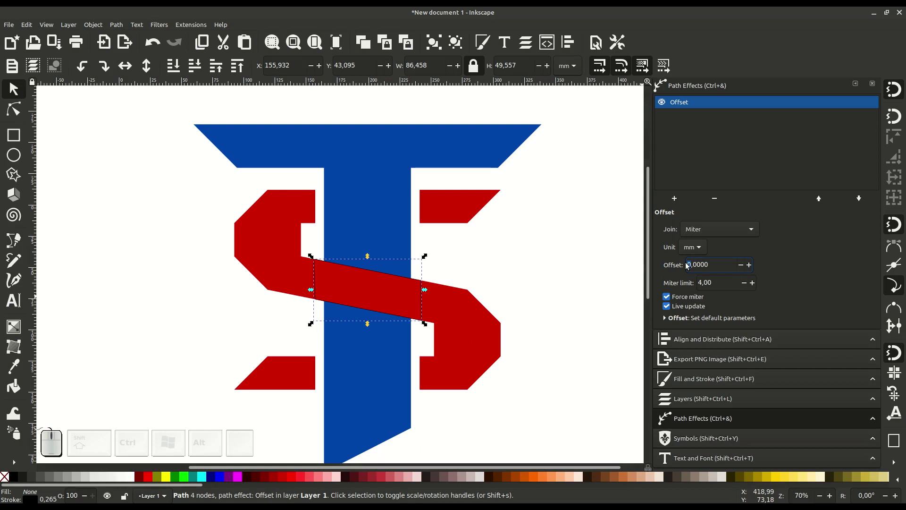
pyautogui.press('7')
pyautogui.press('Return')
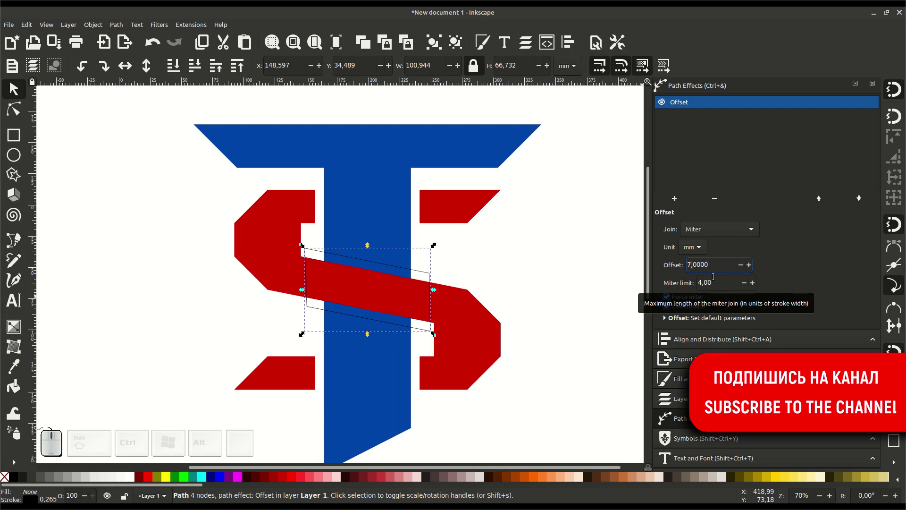
# - Subtract the widened bar from the blue T, leaving white gaps, and zoom out
pyautogui.click(385, 224)
pyautogui.click(118, 23)
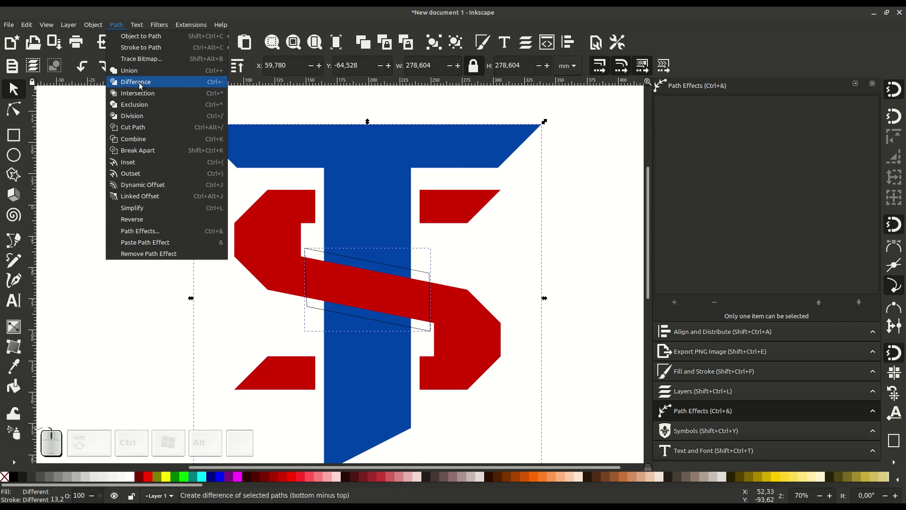
pyautogui.click(163, 81)
pyautogui.click(520, 304)
pyautogui.press('-')
pyautogui.moveTo(453, 299); pyautogui.dragTo(445, 277)
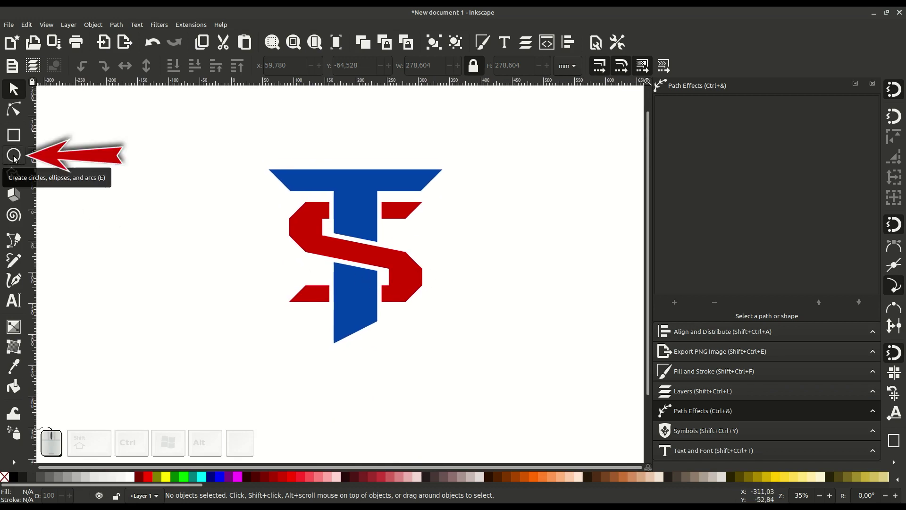
# - Draw a red circle and remove its stroke paint, keeping opacity at 59
pyautogui.click(15, 155)
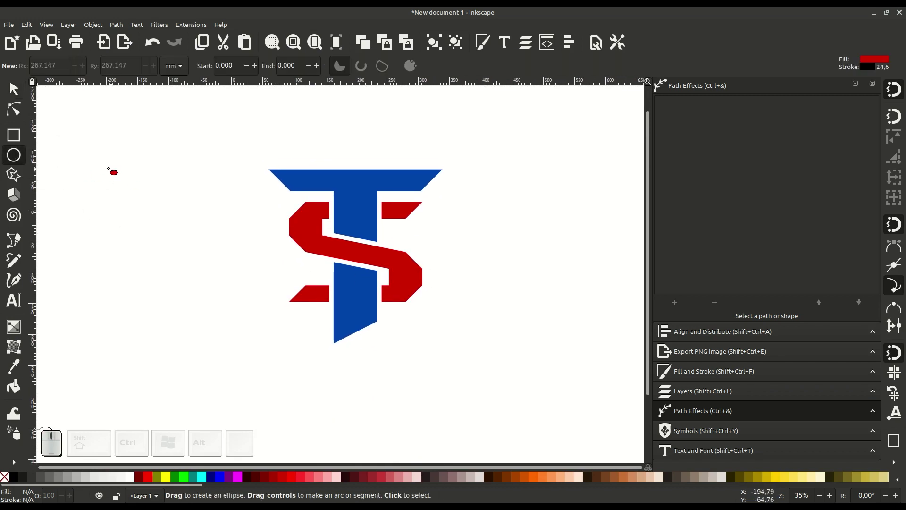
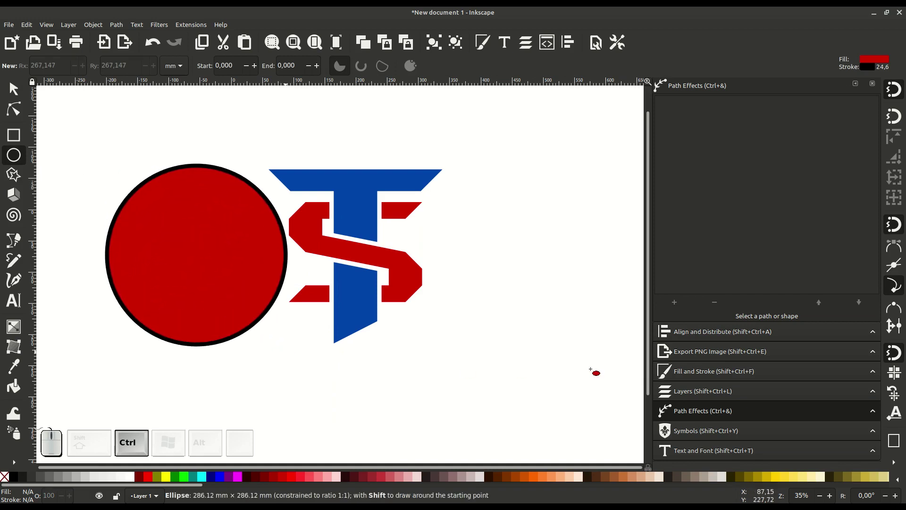
pyautogui.click(691, 380)
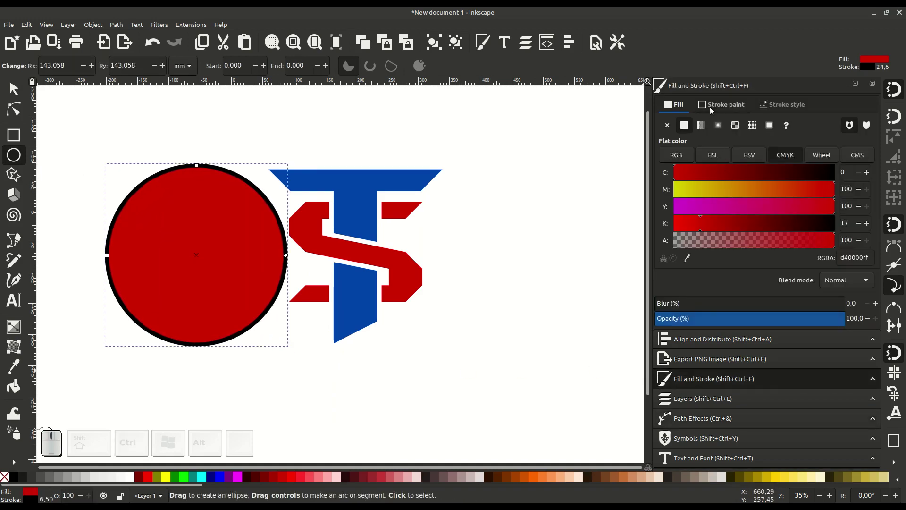
pyautogui.click(717, 105)
pyautogui.click(671, 124)
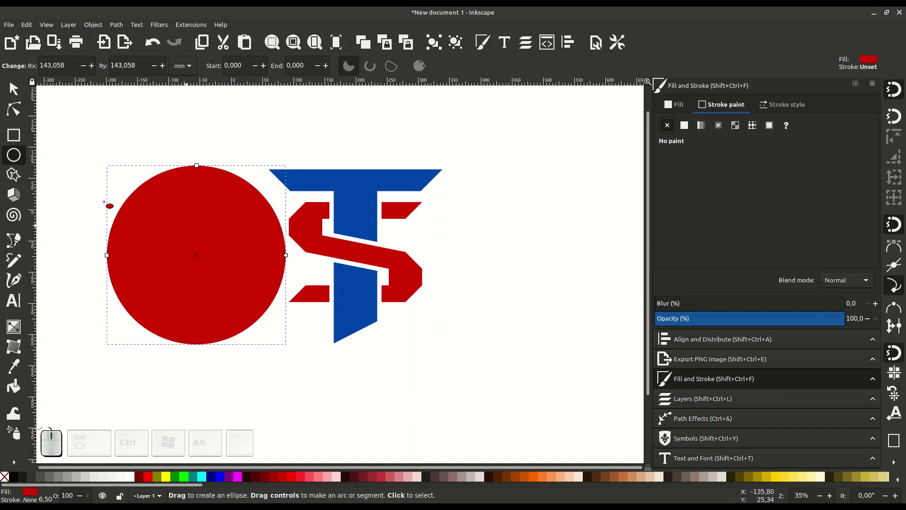
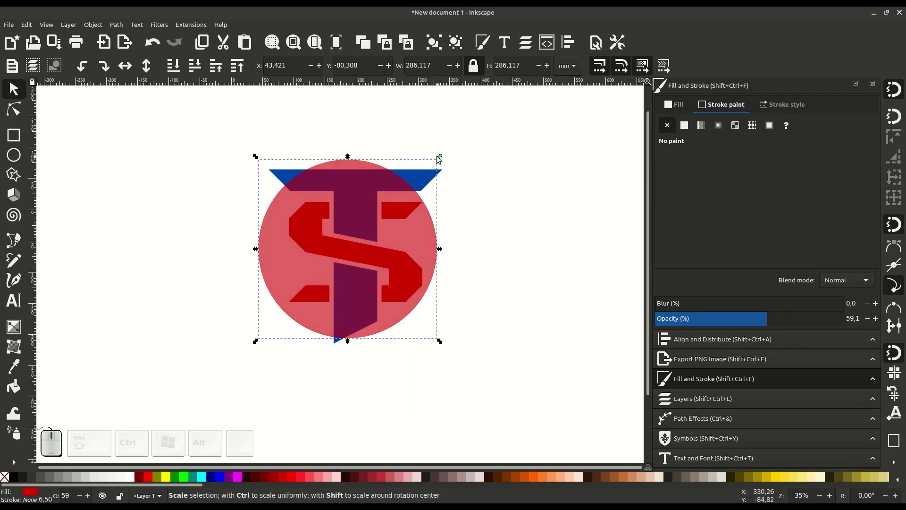
# - Move and enlarge the circle over the monogram and centre-align it on the T
pyautogui.moveTo(439, 158); pyautogui.dragTo(424, 193)
pyautogui.moveTo(429, 222); pyautogui.dragTo(429, 236)
pyautogui.click(436, 172)
pyautogui.click(688, 342)
pyautogui.click(811, 140)
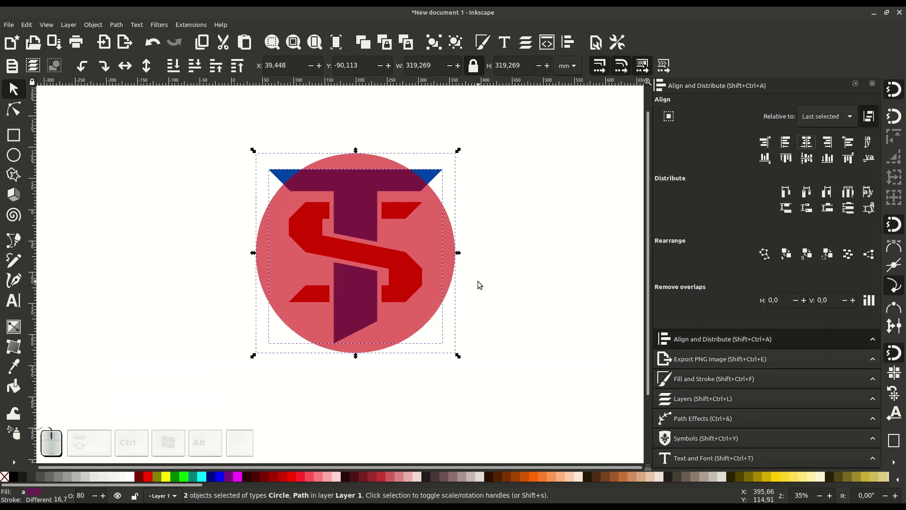
# - Enlarge the circle to about 338 mm, duplicate it and shrink the copy to about 314 mm
pyautogui.click(479, 283)
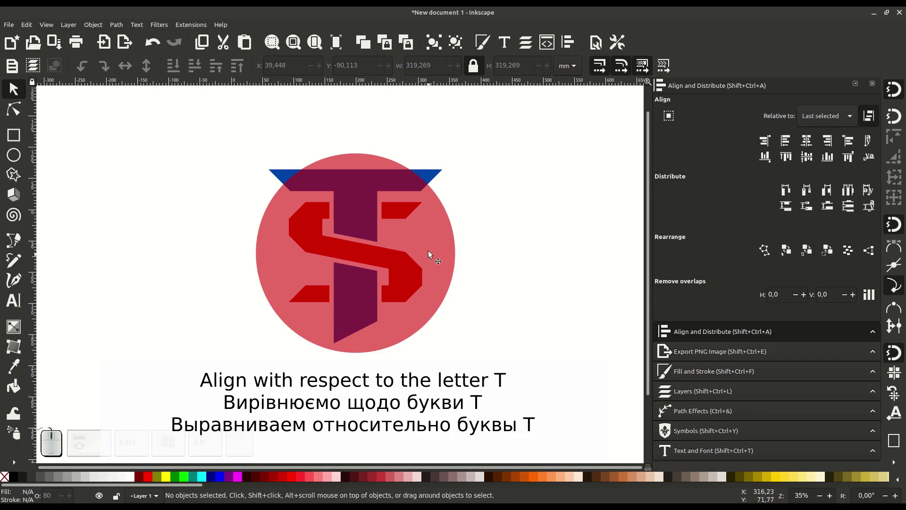
pyautogui.click(429, 234)
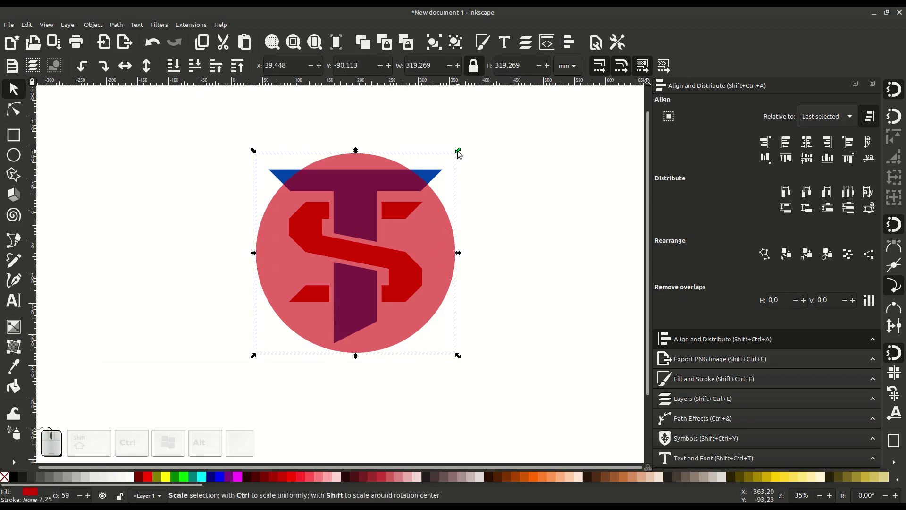
pyautogui.moveTo(462, 151); pyautogui.dragTo(453, 162)
pyautogui.rightClick(417, 197)
pyautogui.click(441, 263)
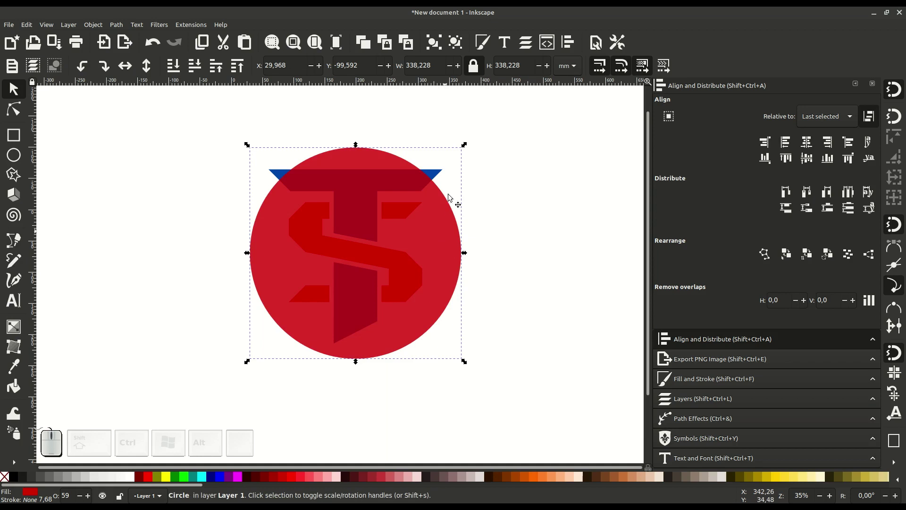
pyautogui.moveTo(468, 145); pyautogui.dragTo(461, 151)
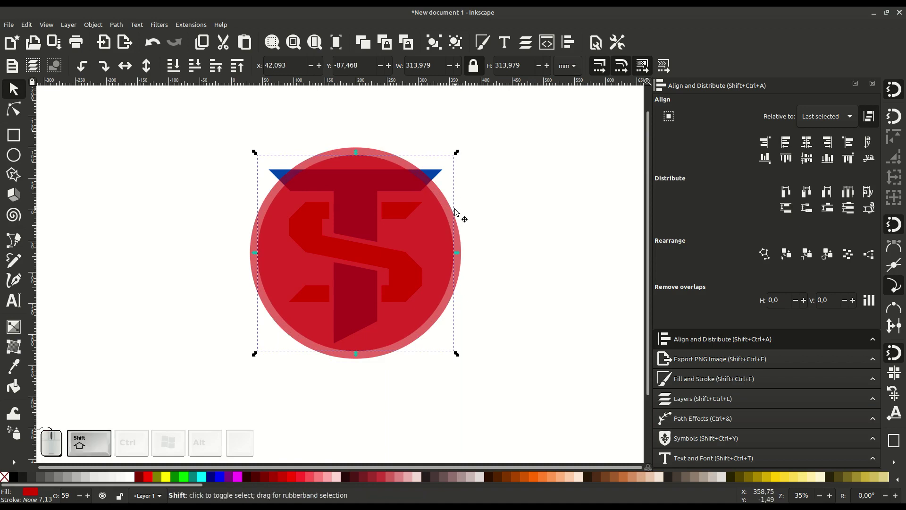
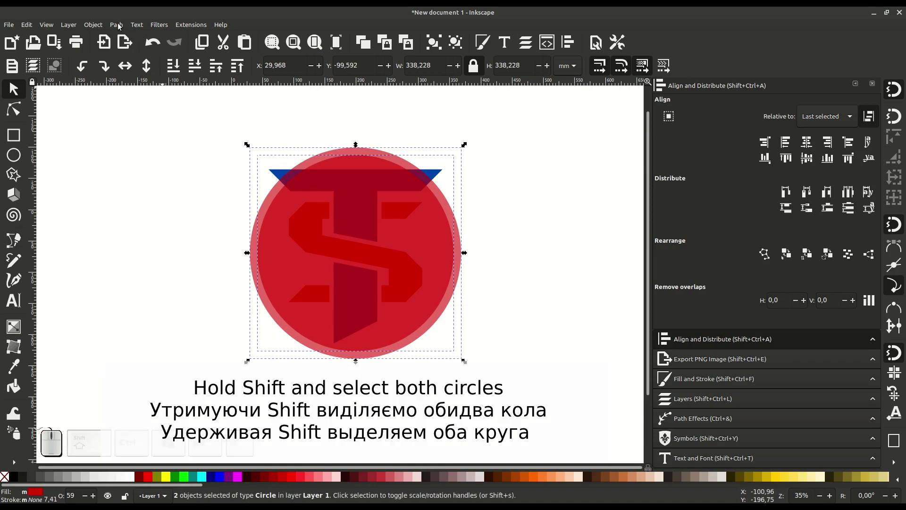
# - Subtract the inner circle from the outer one to form a thin red ring
pyautogui.click(122, 23)
pyautogui.click(135, 81)
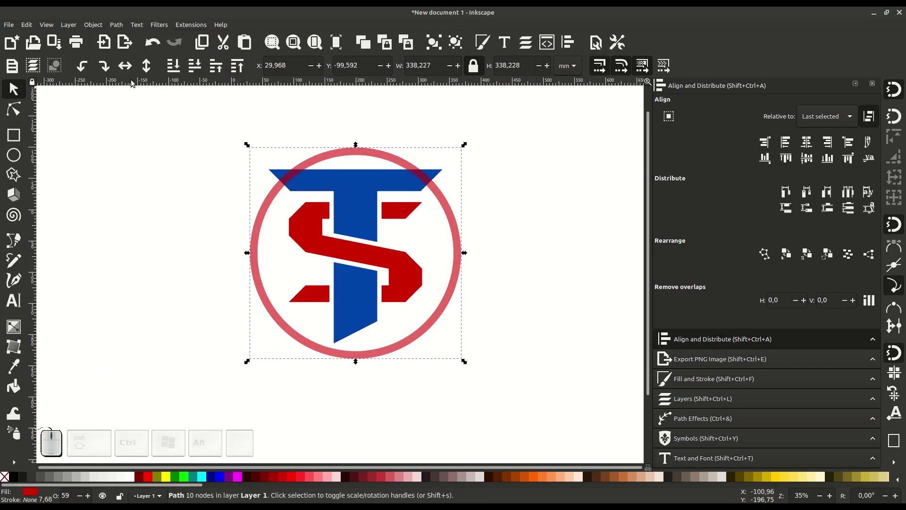
pyautogui.click(491, 205)
# - Zoom in and select the blue T, bringing up its context actions
pyautogui.click(425, 237)
pyautogui.click(406, 224)
pyautogui.click(337, 190)
pyautogui.rightClick(337, 187)
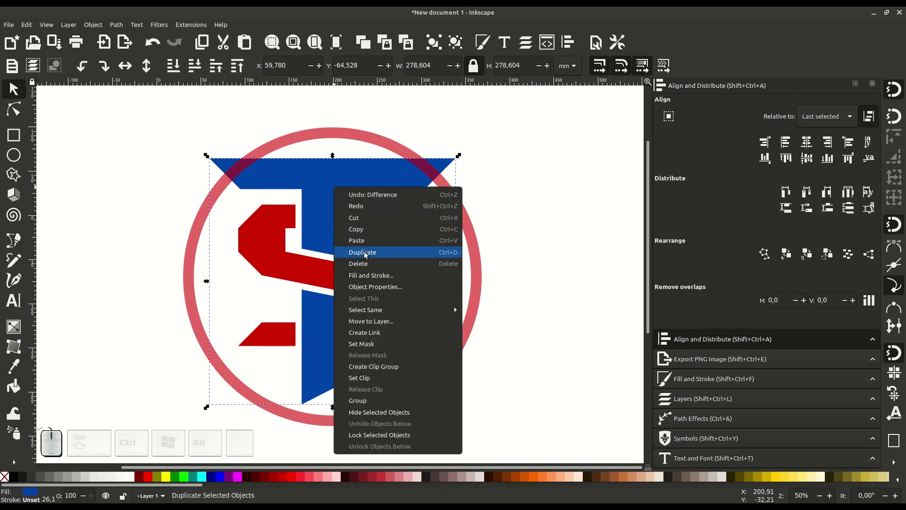
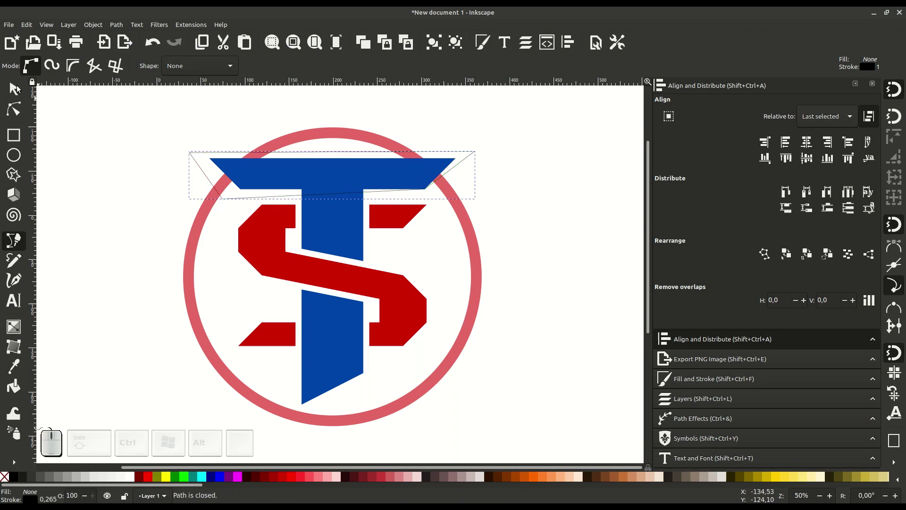
# - Intersect the traced rectangle with the T copy to keep only its top bar, then go to Path Effects
pyautogui.click(16, 91)
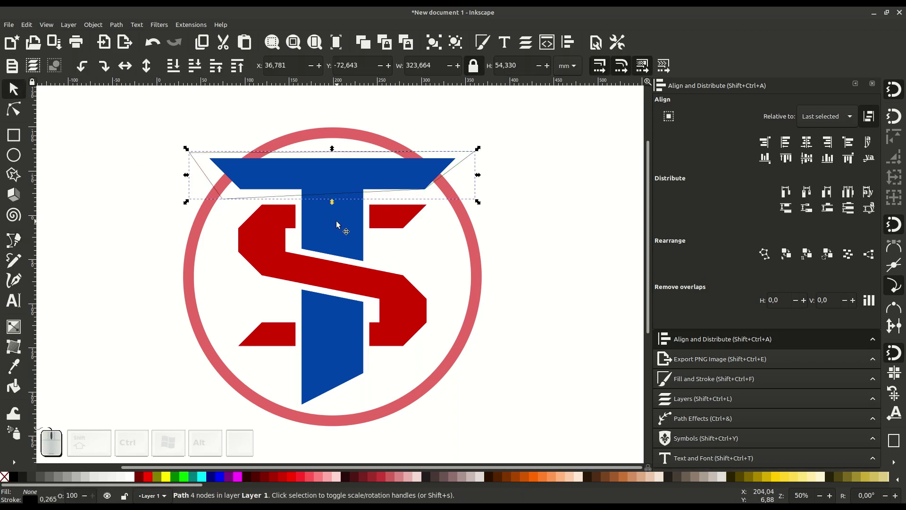
pyautogui.click(340, 224)
pyautogui.click(122, 25)
pyautogui.click(160, 92)
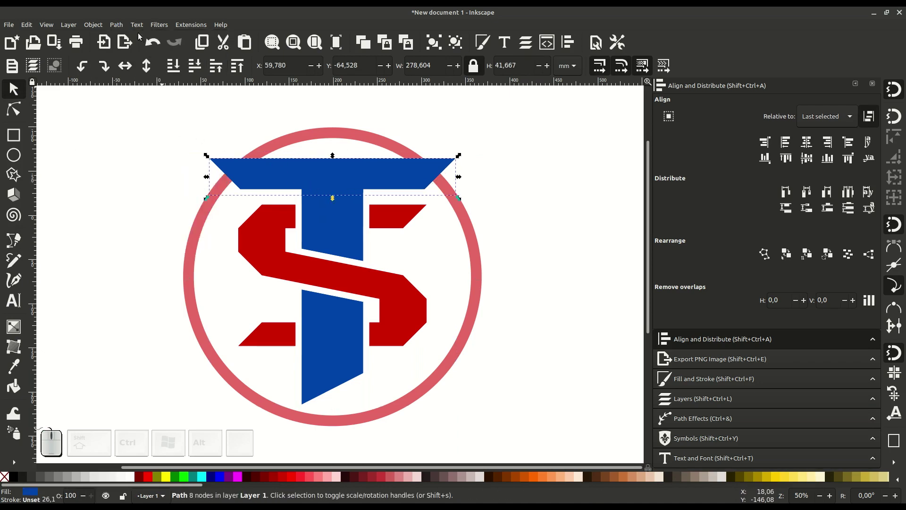
pyautogui.click(126, 25)
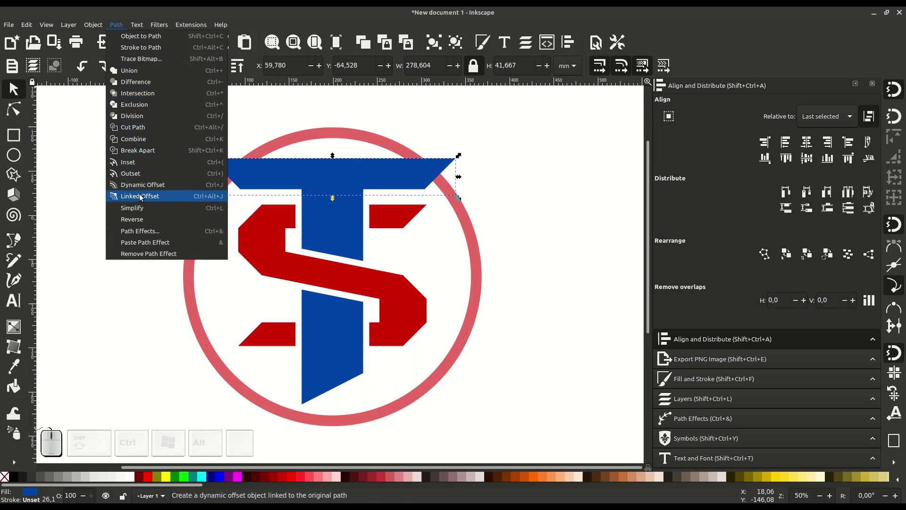
pyautogui.click(148, 230)
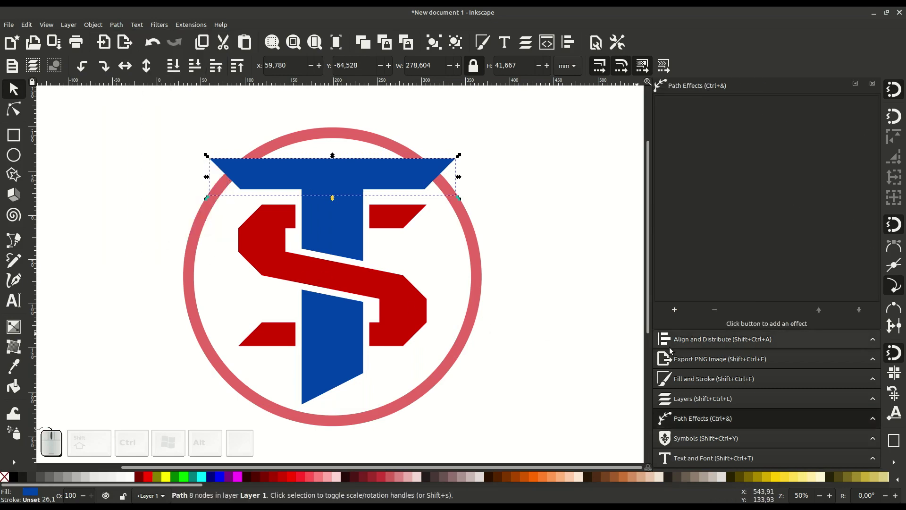
# - Widen the T's top-bar piece with an Offset path effect of 7
pyautogui.click(678, 310)
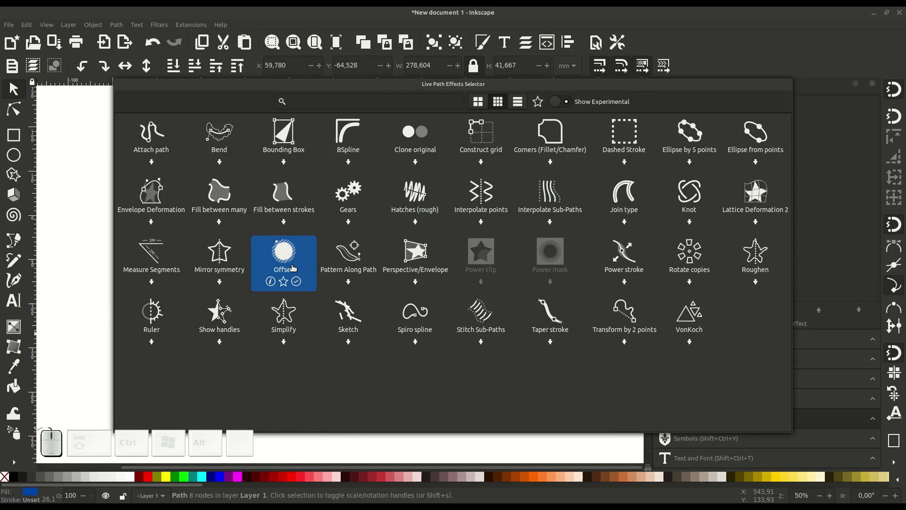
pyautogui.click(289, 256)
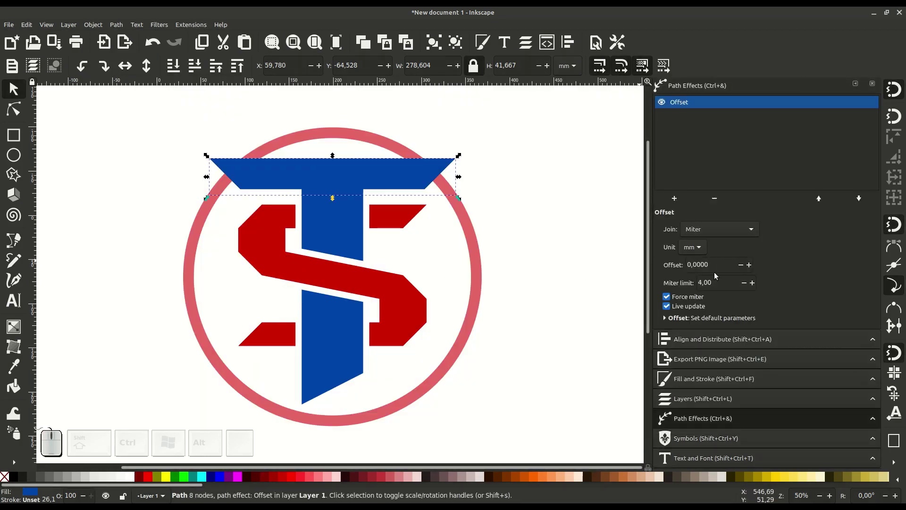
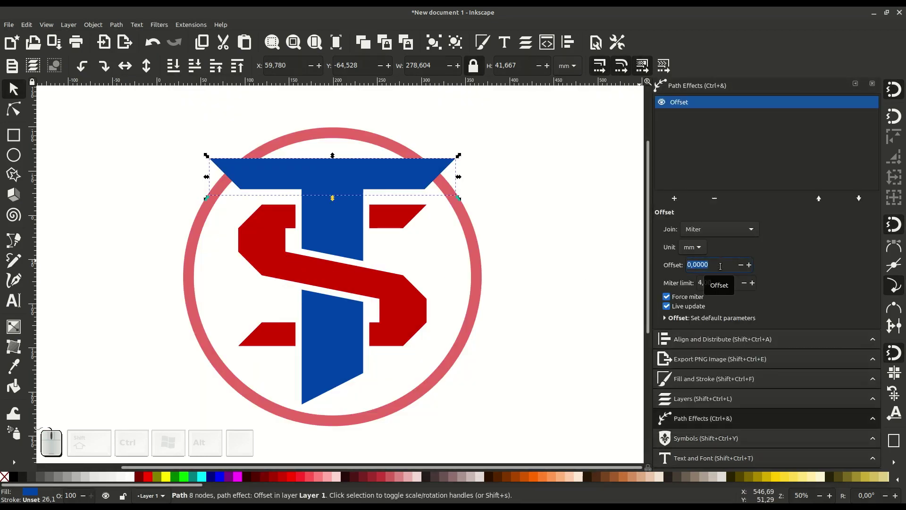
pyautogui.press('7')
pyautogui.press('Return')
# - Subtract the widened top bar from the red ring, opening gaps around the T's top
pyautogui.click(353, 135)
pyautogui.click(124, 26)
pyautogui.click(132, 80)
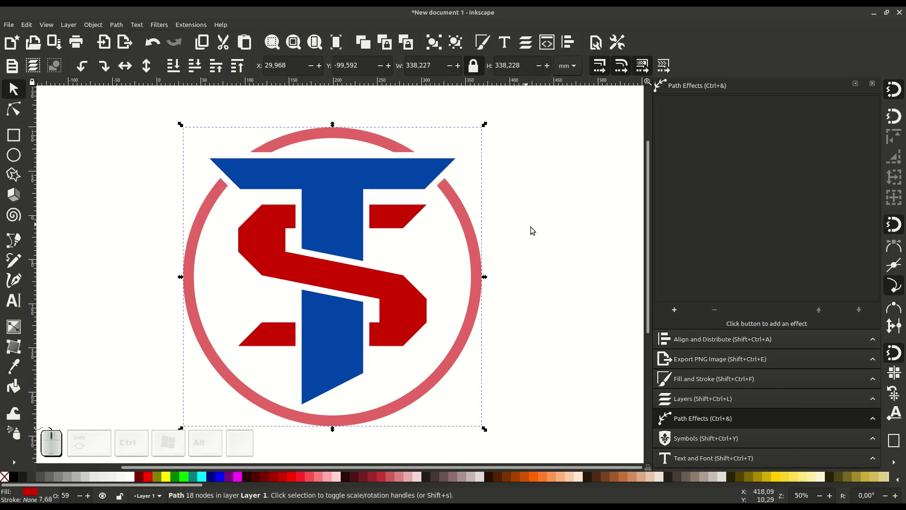
# - Adjust the ring's stroke paint in the Fill and Stroke settings
pyautogui.click(532, 231)
pyautogui.click(483, 268)
pyautogui.click(482, 275)
pyautogui.click(694, 380)
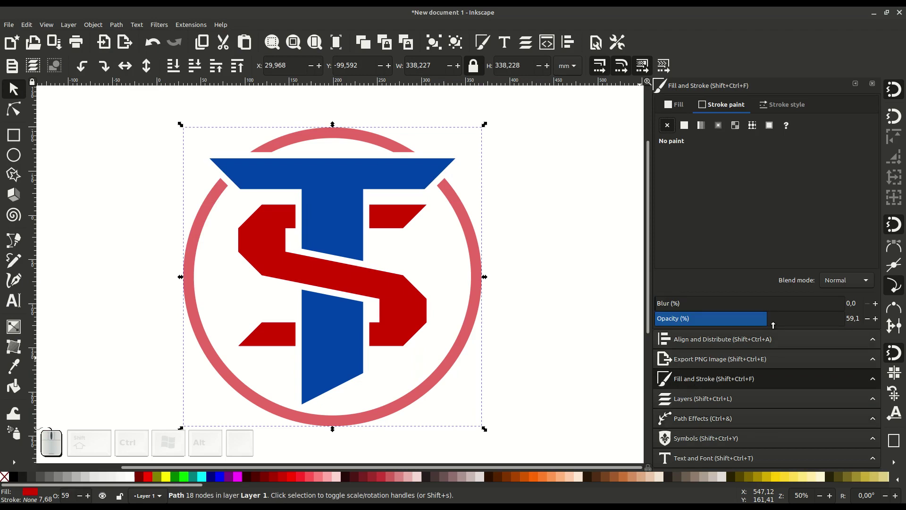